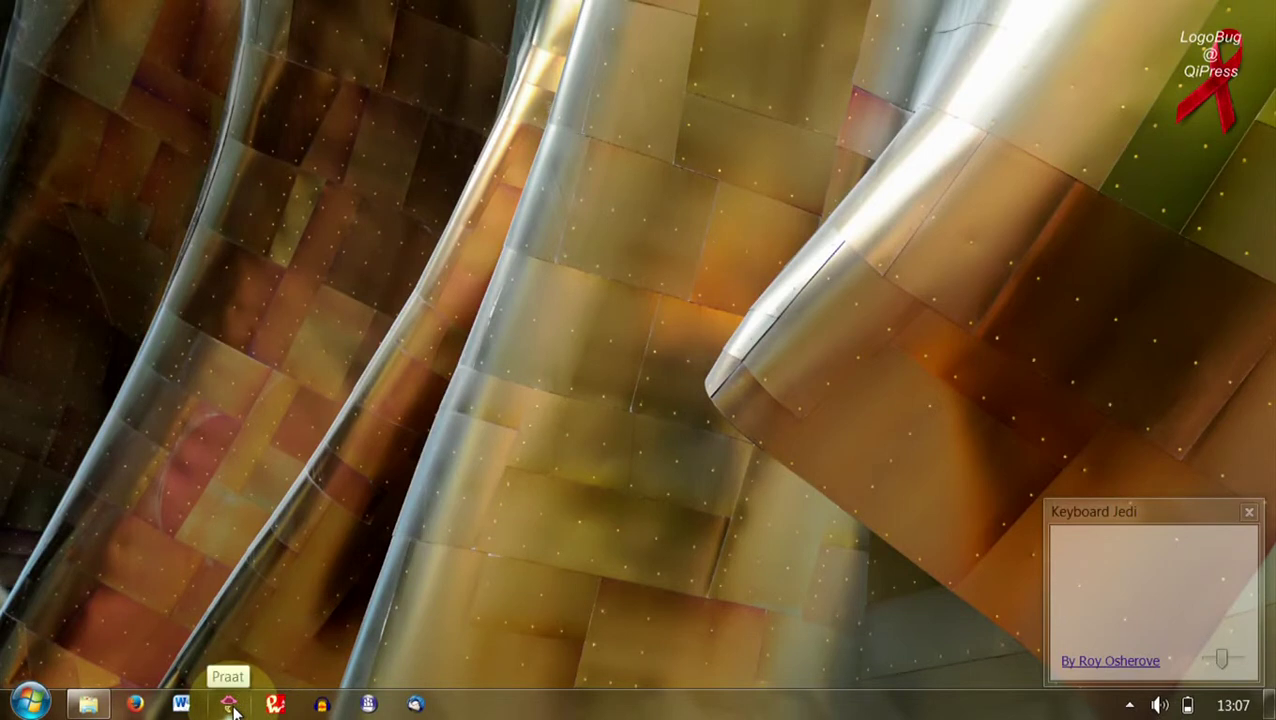
Step: Start Praat and read all twelve F1 WAV recordings from Example-audio into the object list
click(130, 48)
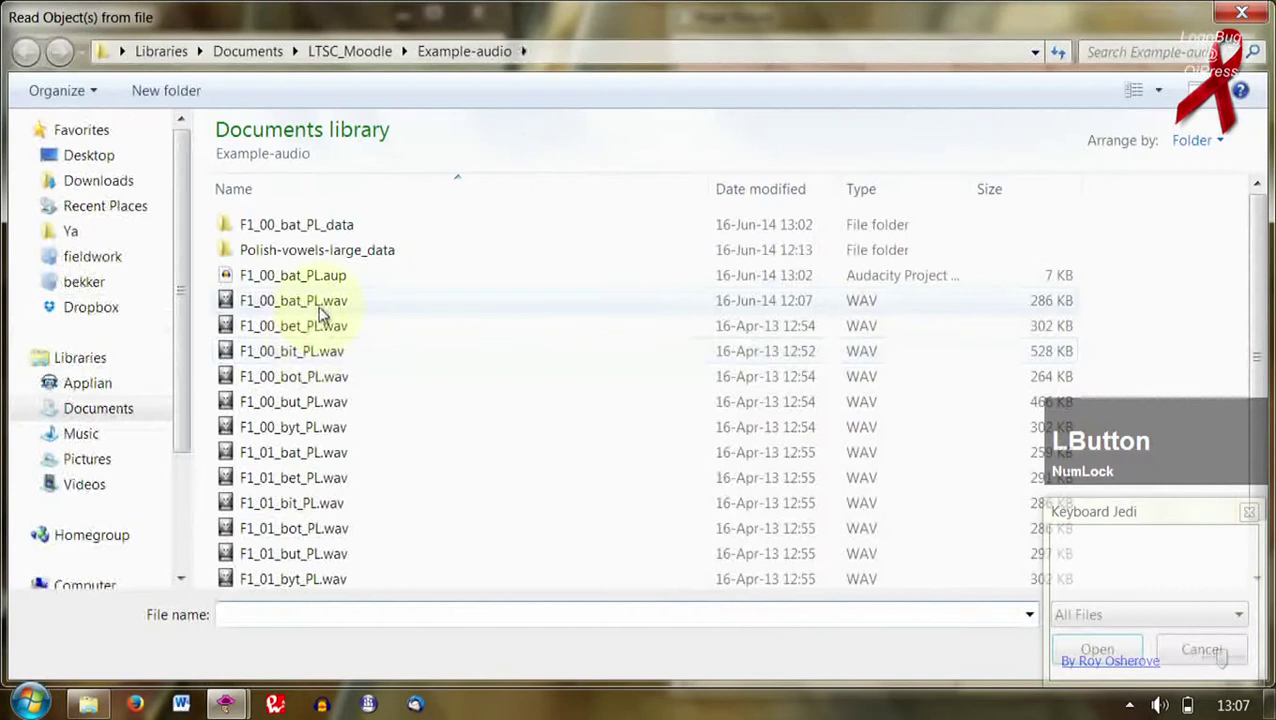
scroll(down, 3)
click(373, 530)
click(847, 26)
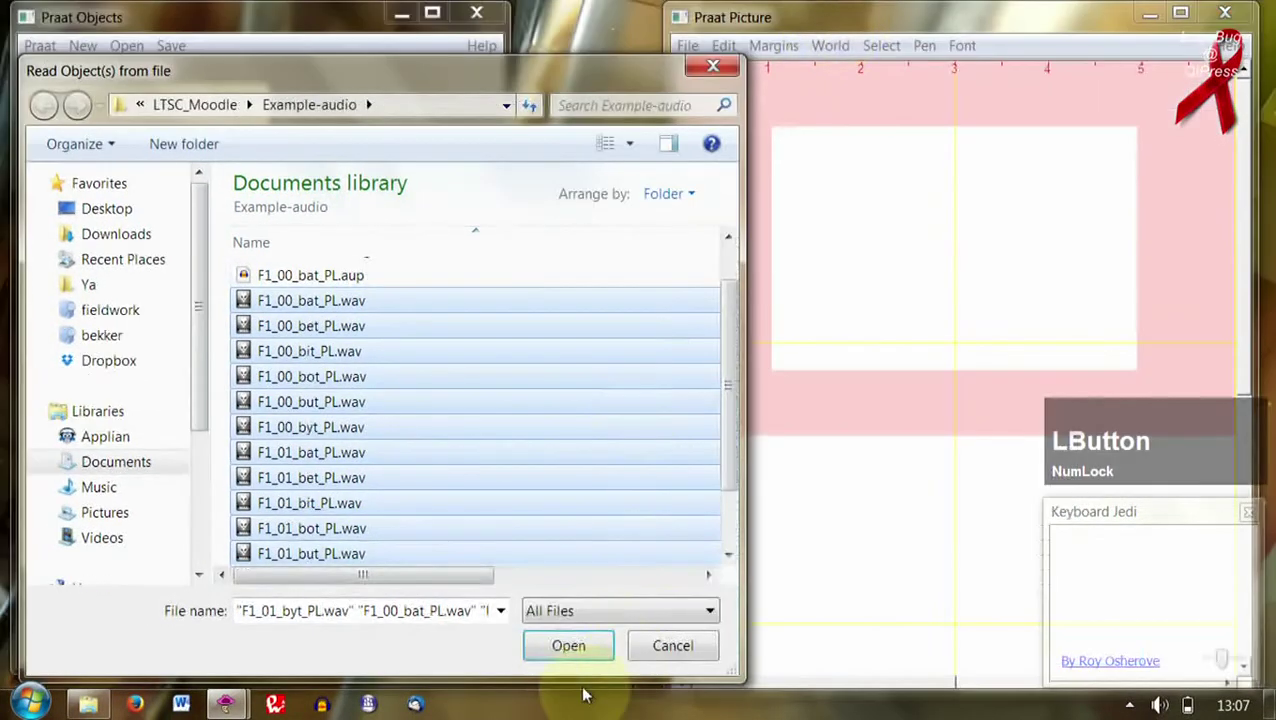
click(121, 96)
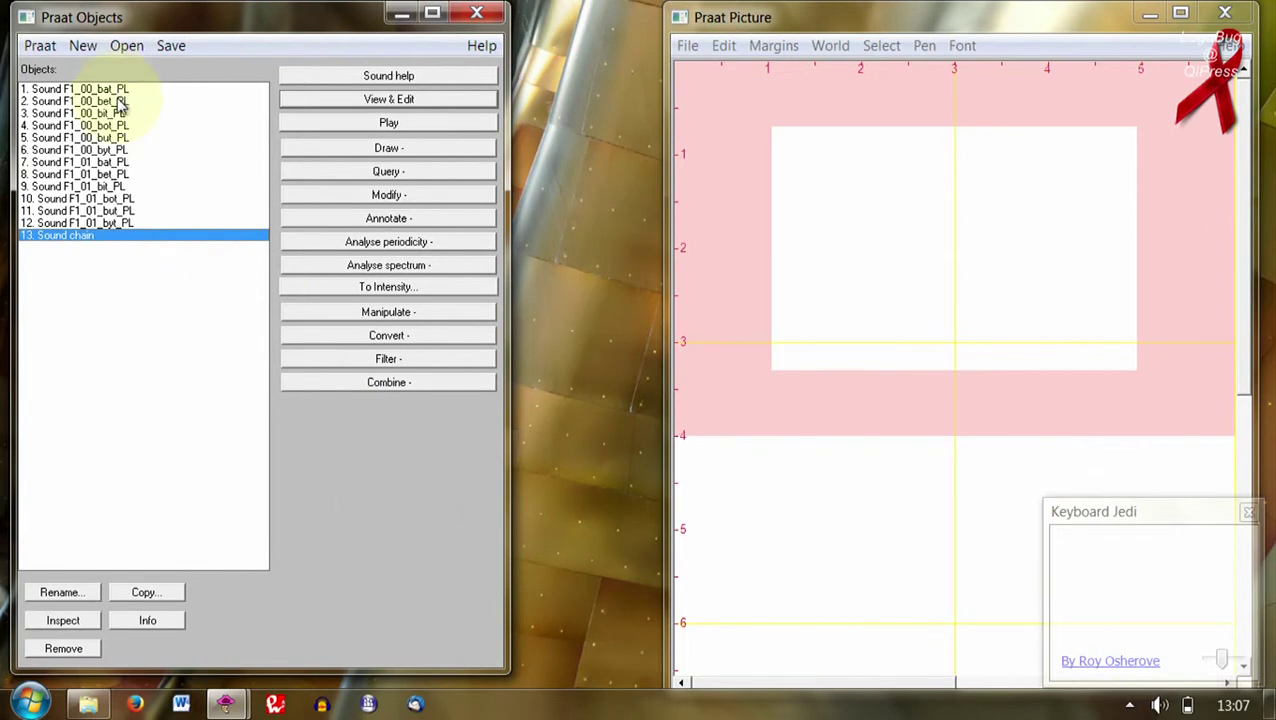
Step: Select all thirteen objects, the twelve recordings plus 'chain', and remove them
click(118, 94)
click(146, 240)
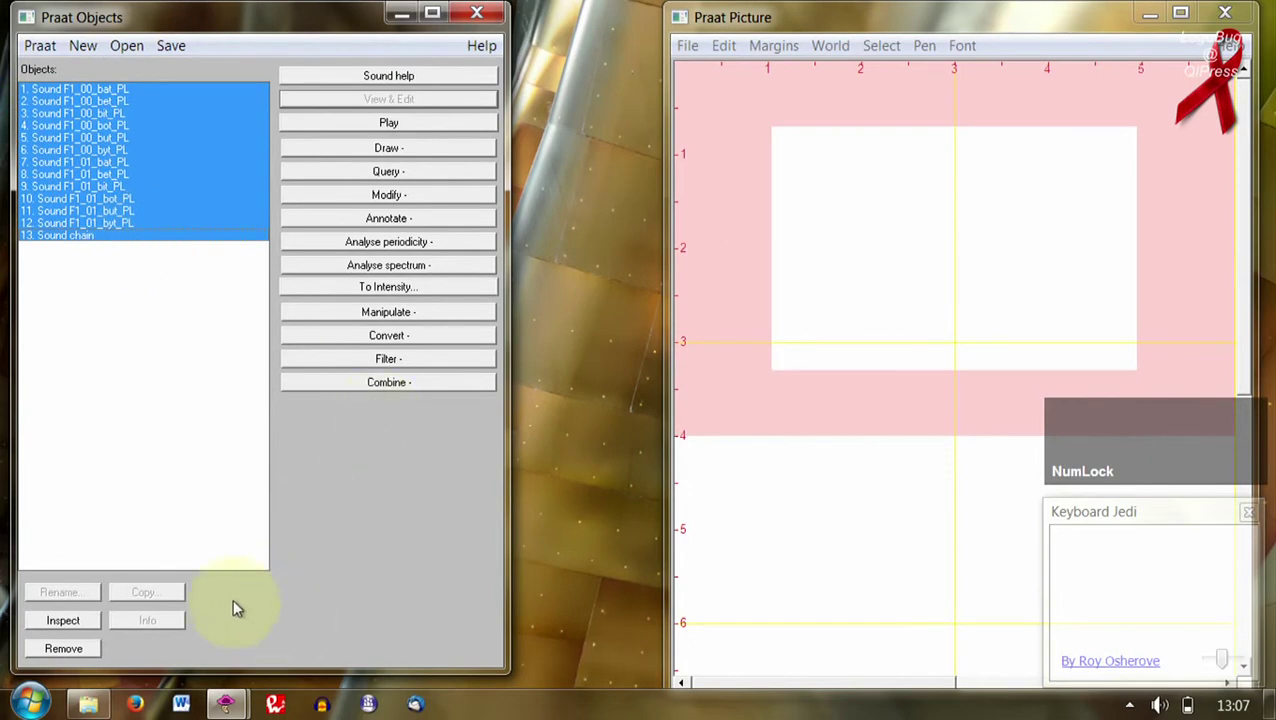
click(78, 654)
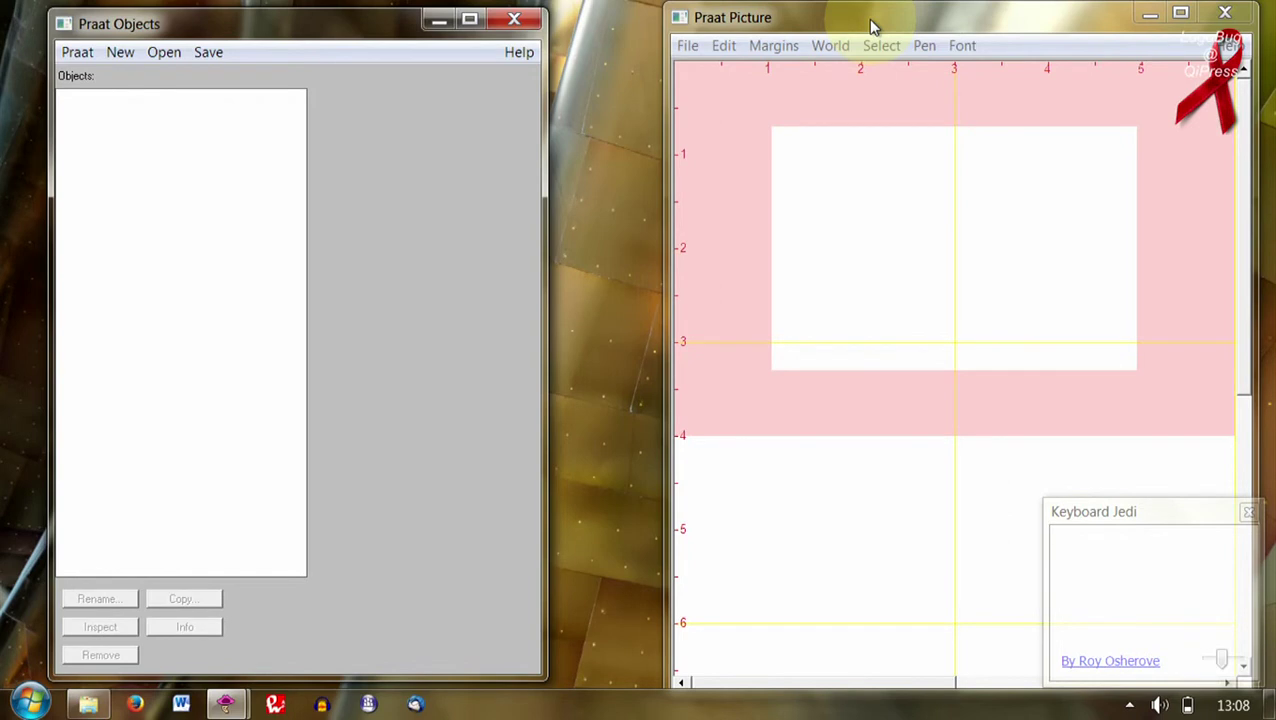
Step: Close the Praat Picture window and bring up the Read from file browser
click(282, 31)
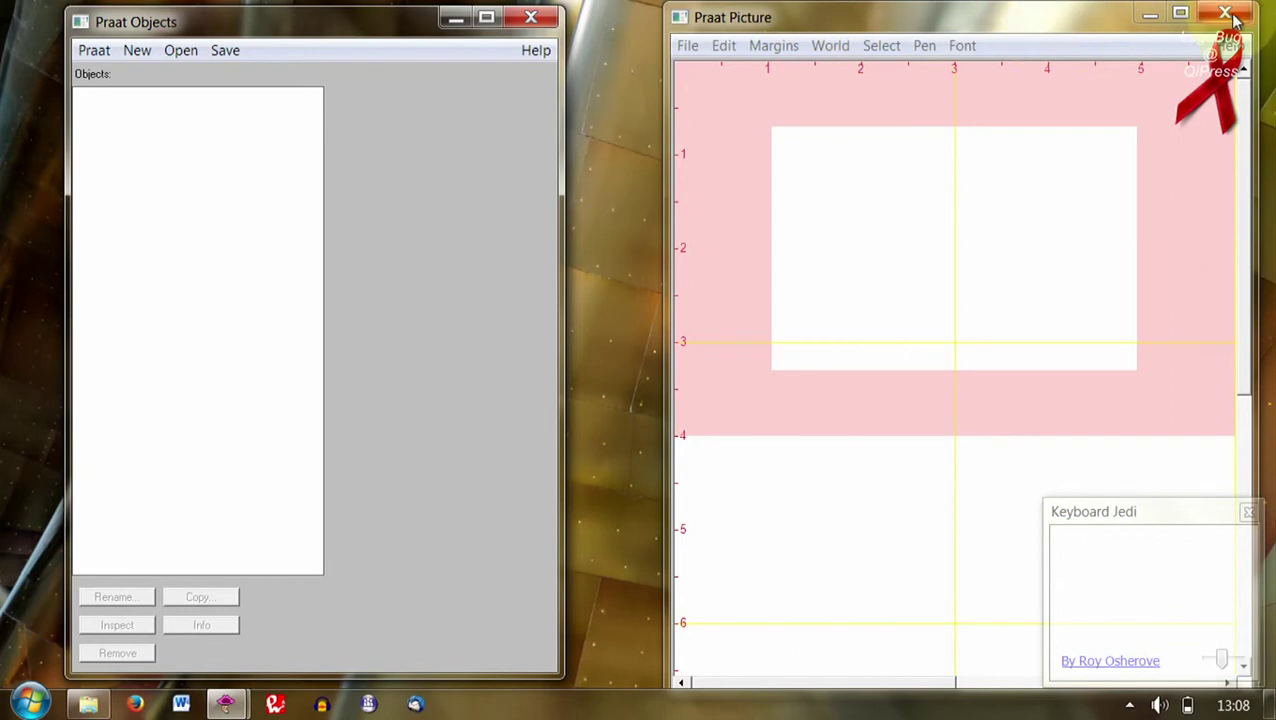
click(1237, 19)
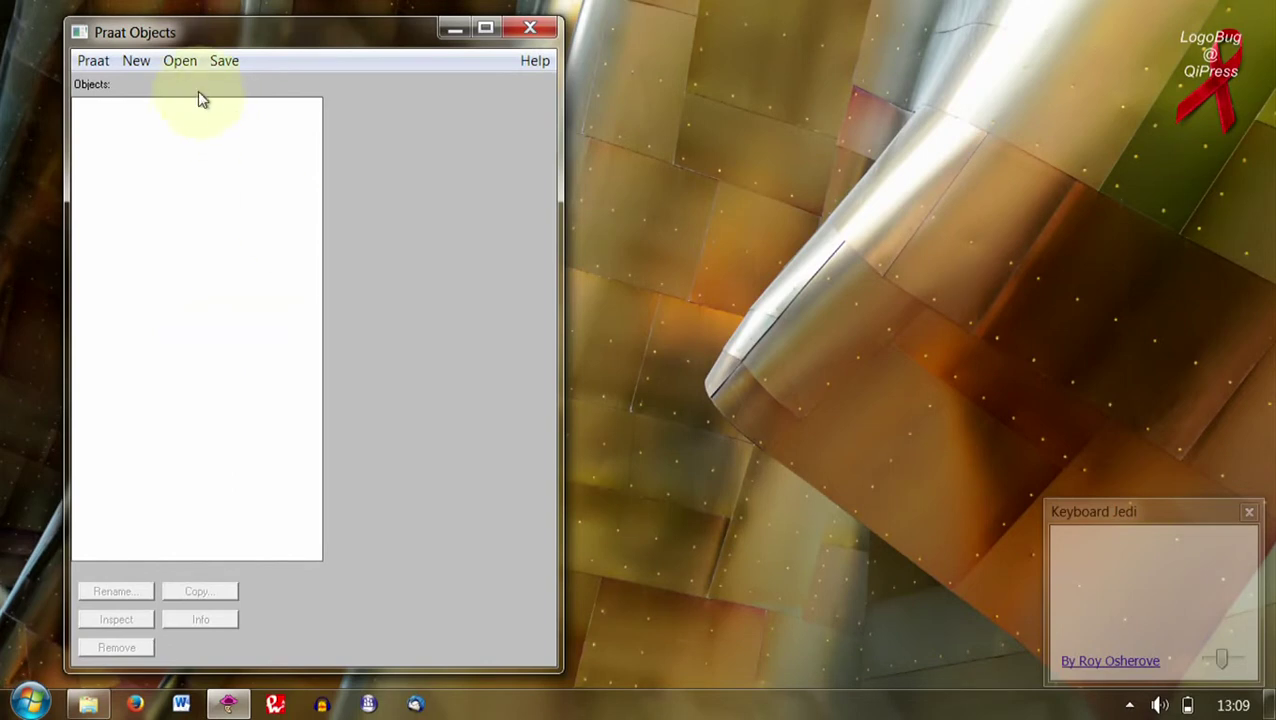
click(192, 65)
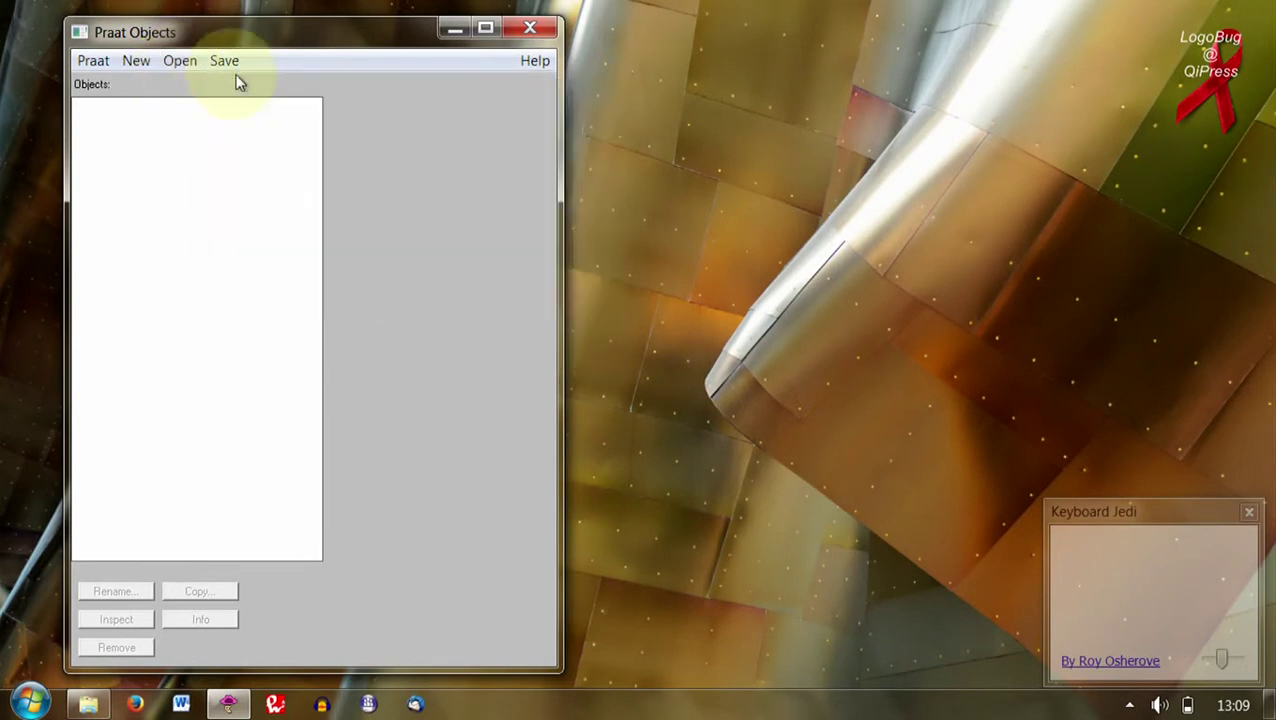
Step: Read the twelve F1 recordings again so they appear as sounds 14 to 25
click(203, 94)
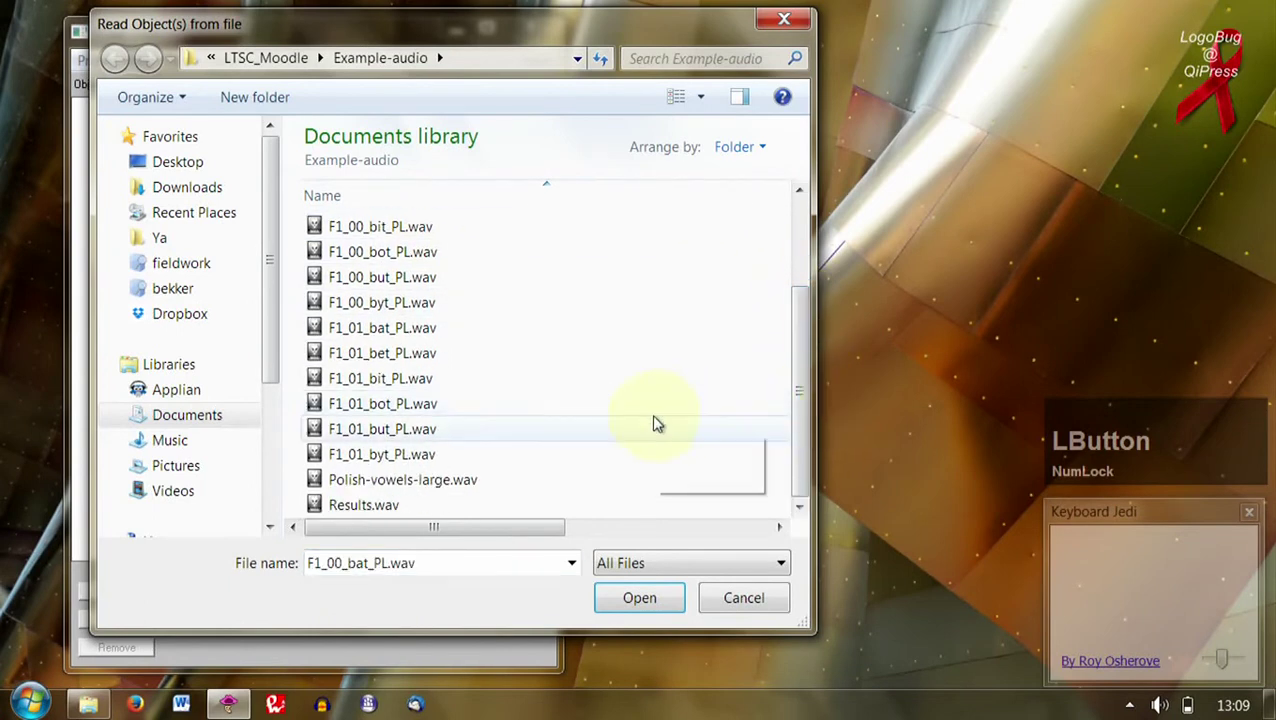
click(423, 458)
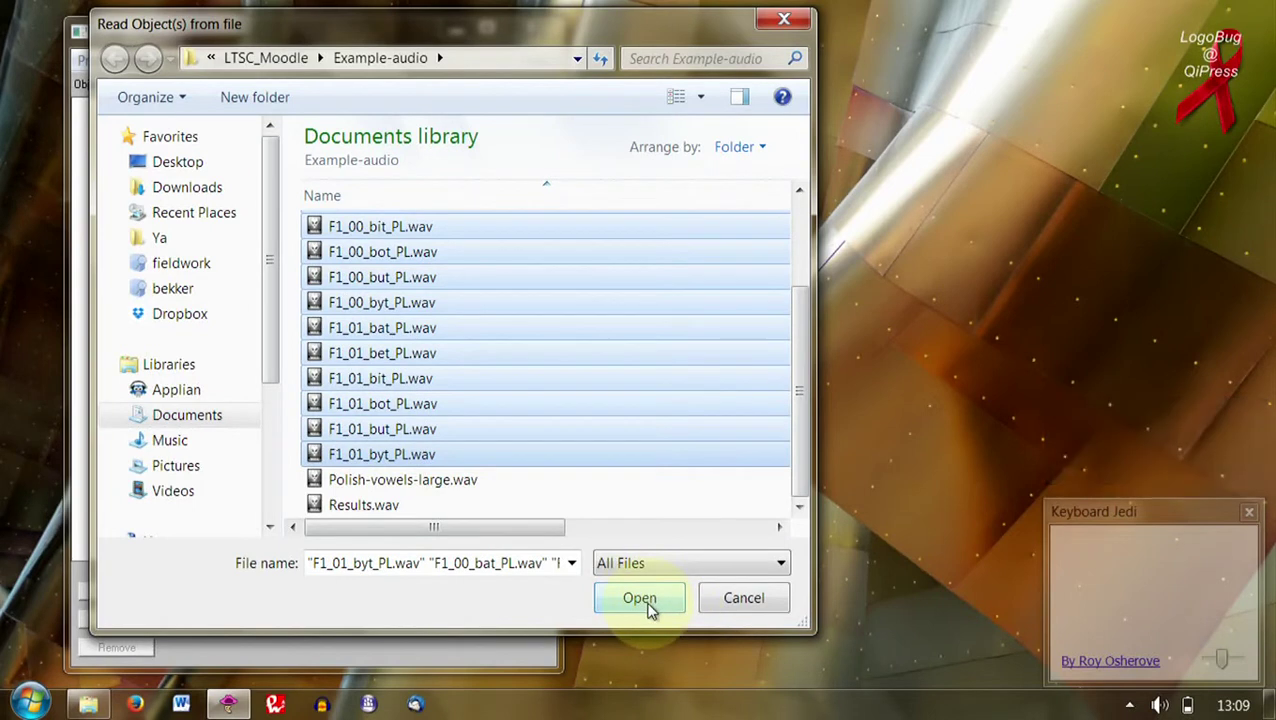
click(653, 609)
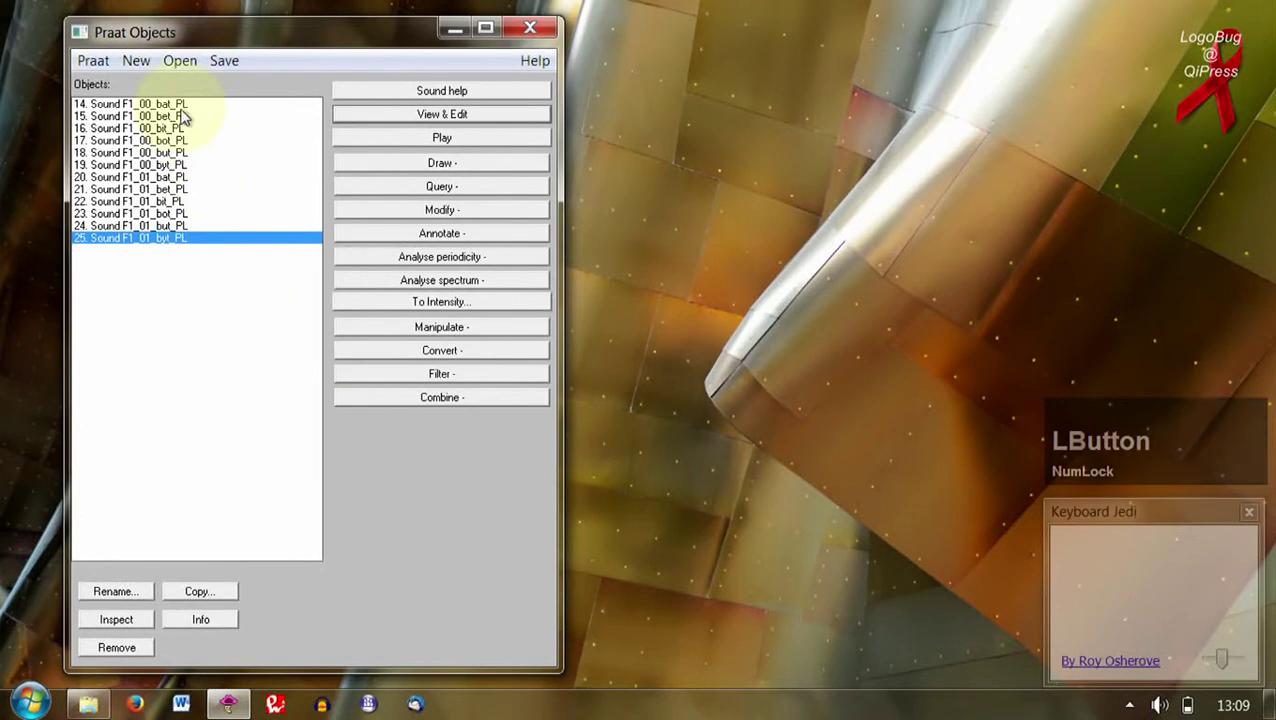
Step: Select all twelve vowel sounds, 14 to 25, together in the object list
click(208, 105)
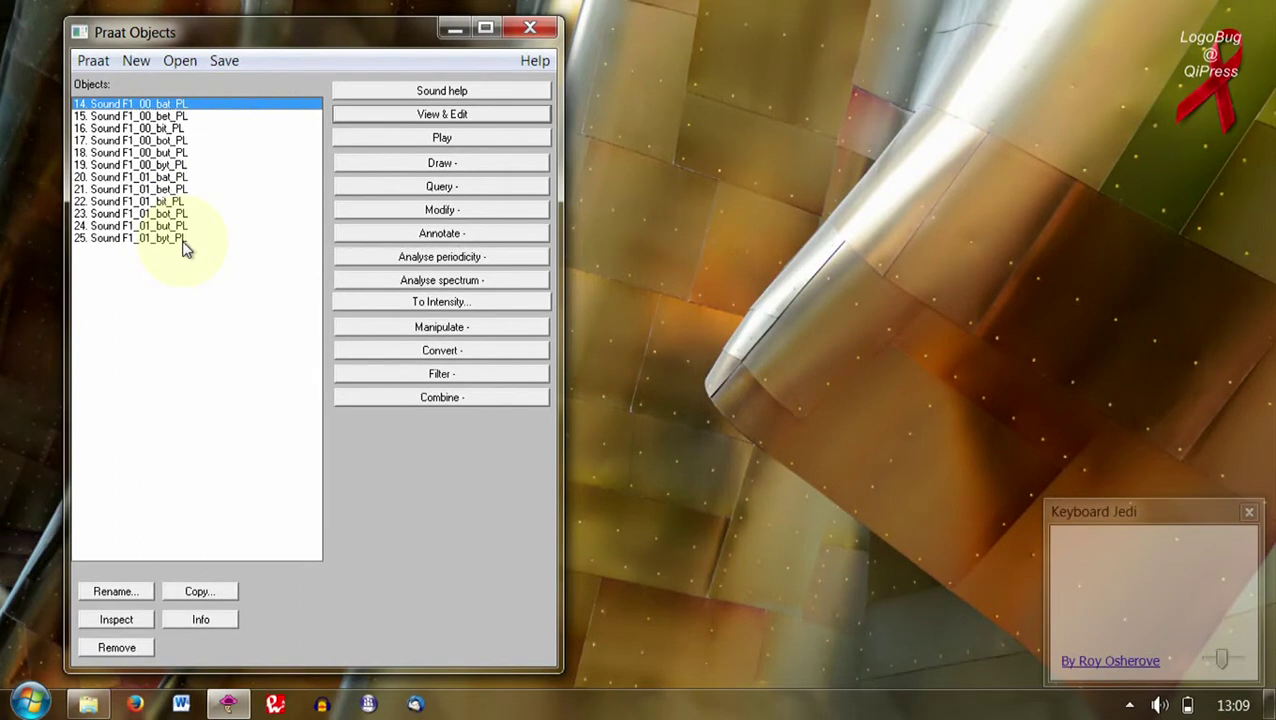
key(shift+Num_Lock)
click(186, 243)
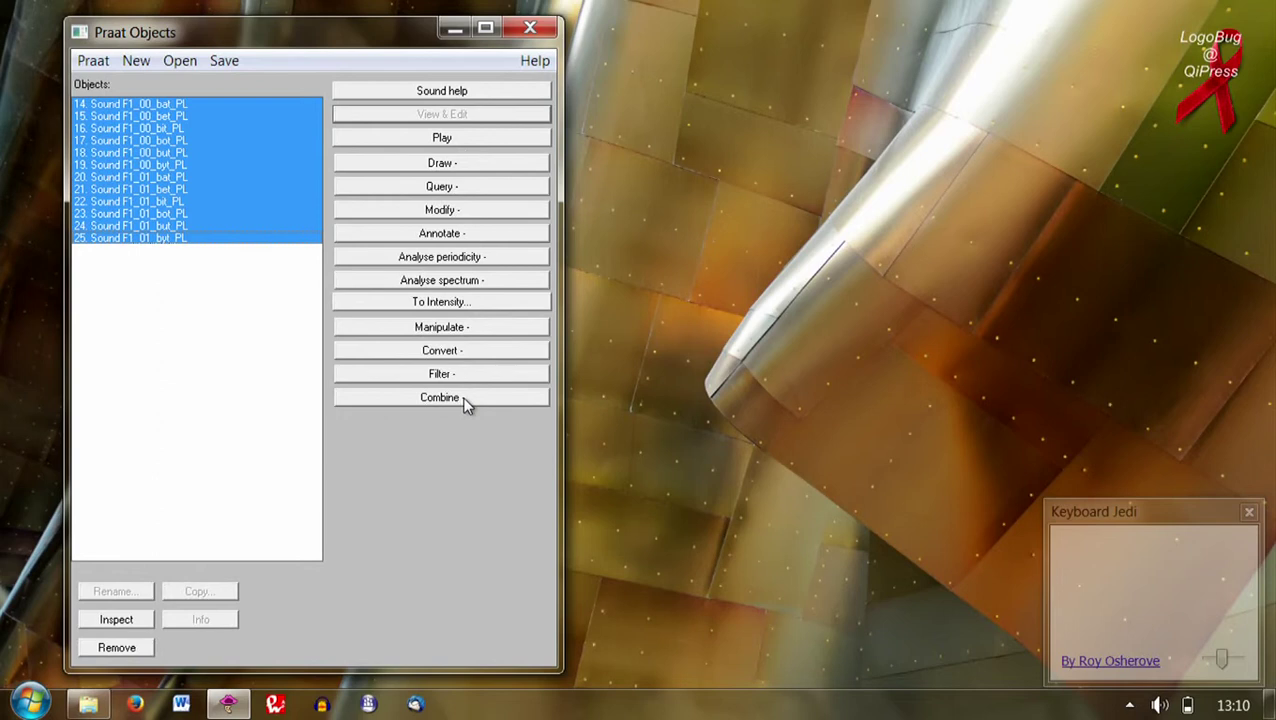
Step: Concatenate the twelve vowel sounds into one new Sound 'chain'
click(470, 401)
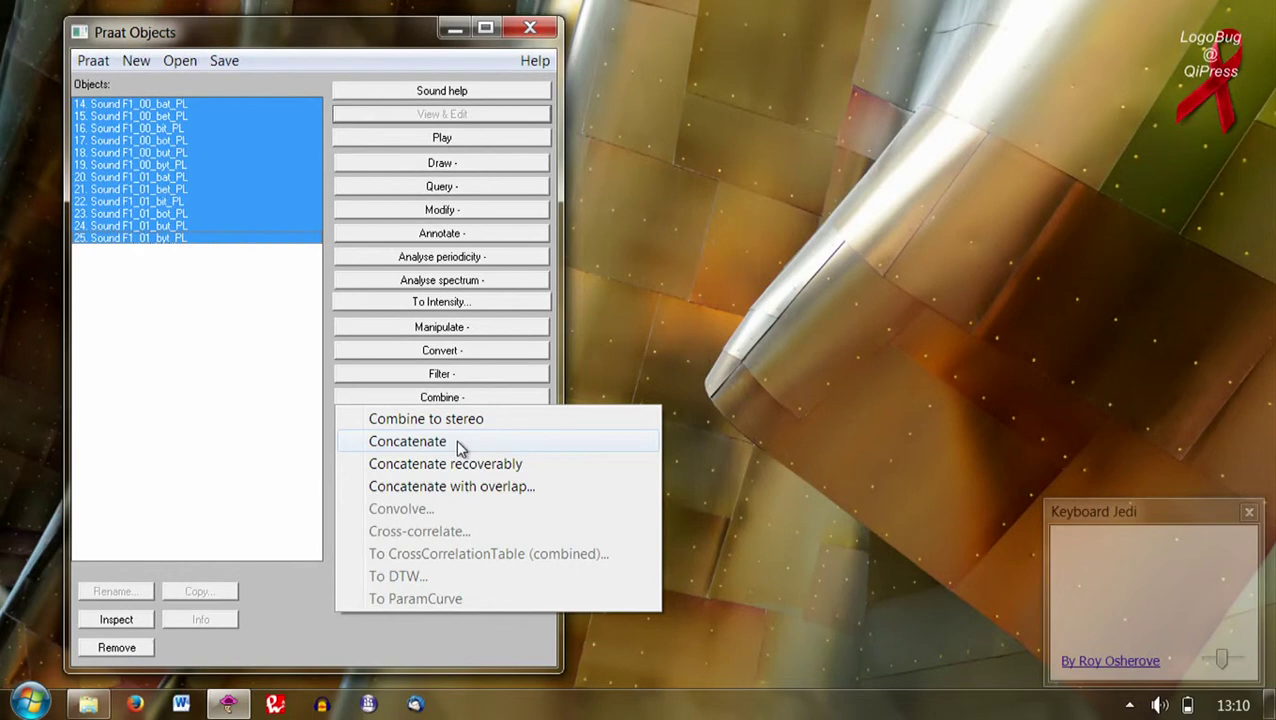
click(463, 444)
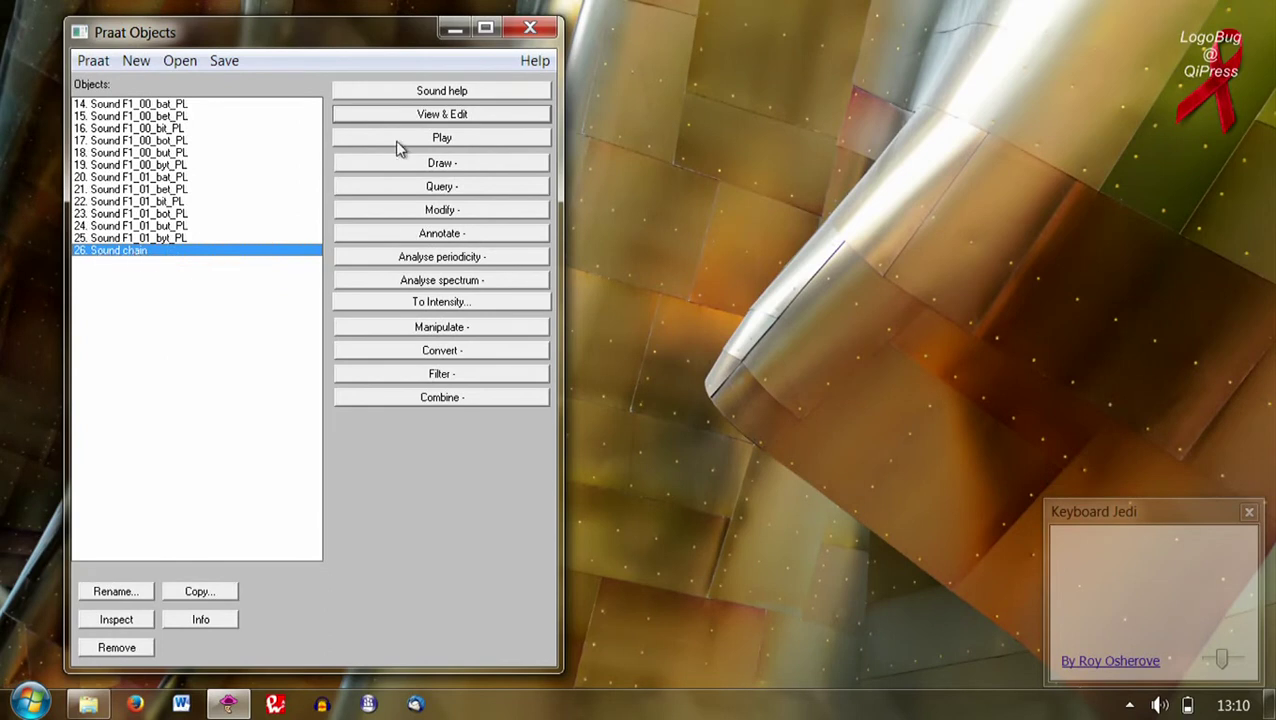
Step: View the 44.84-second waveform of Sound chain in the editor
click(433, 118)
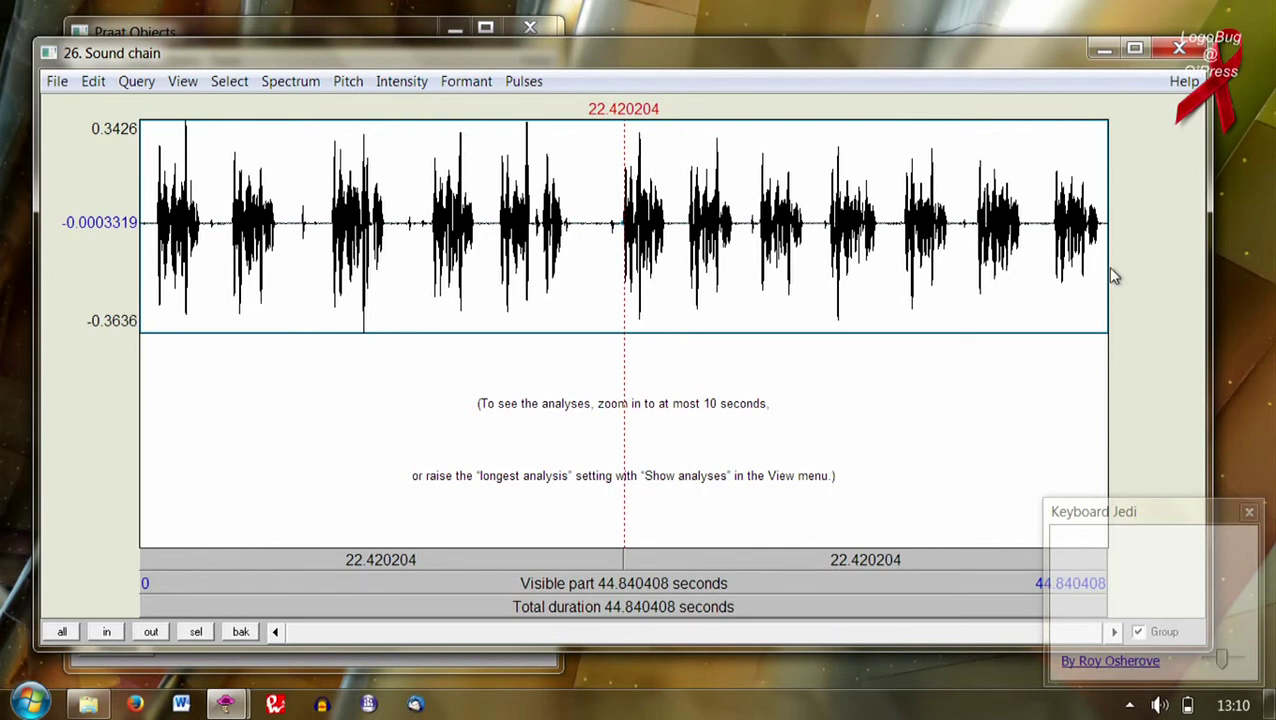
Step: Save Sound chain as chain.wav in Example-audio, remove it, and select the first vowel sound
click(1170, 57)
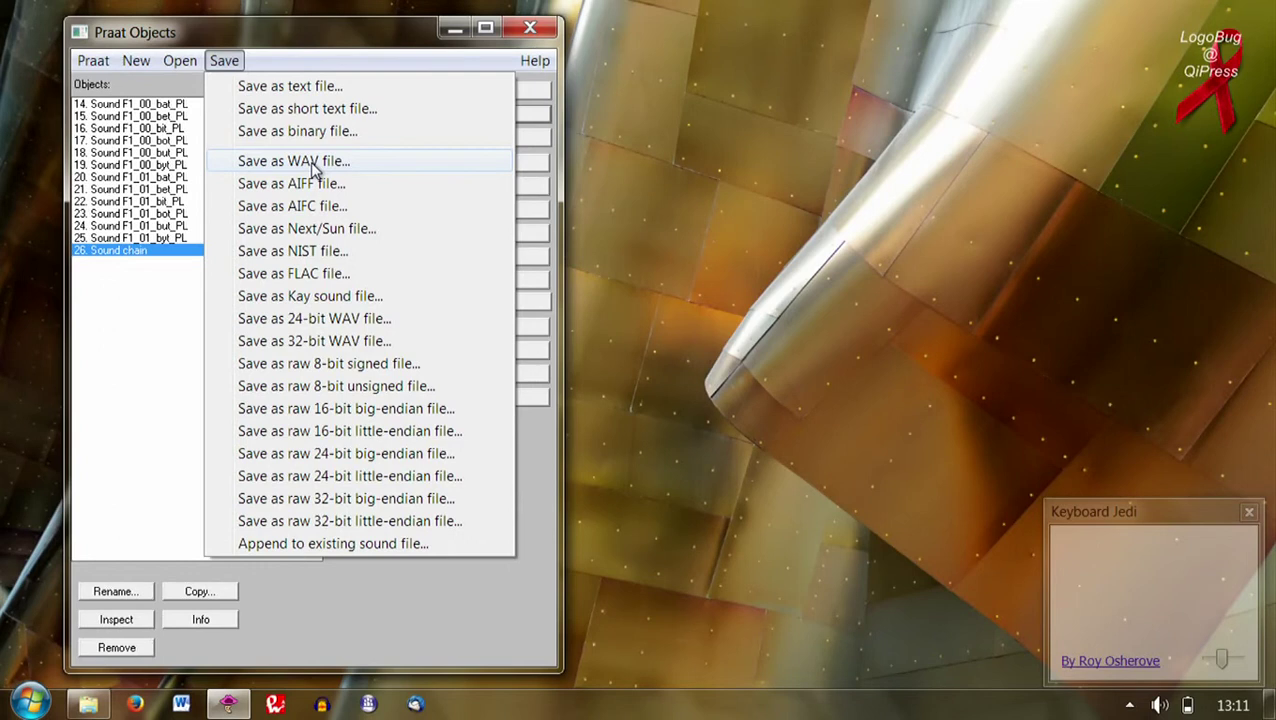
click(316, 168)
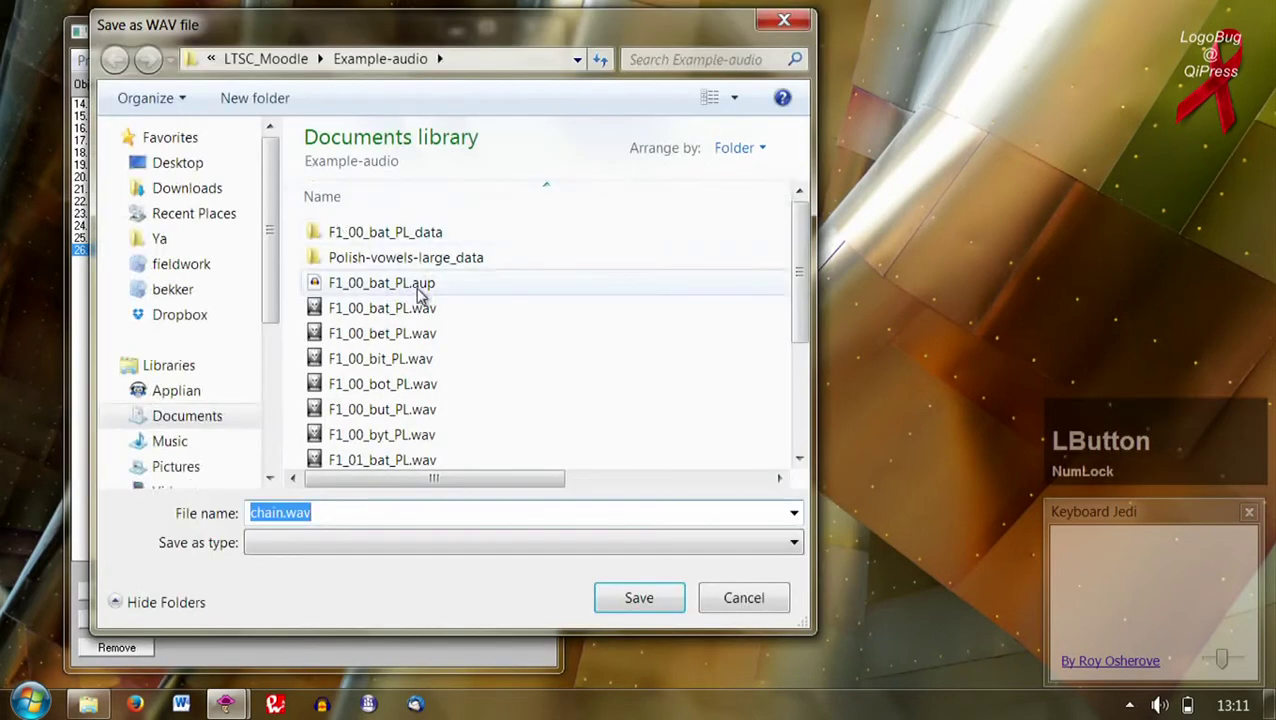
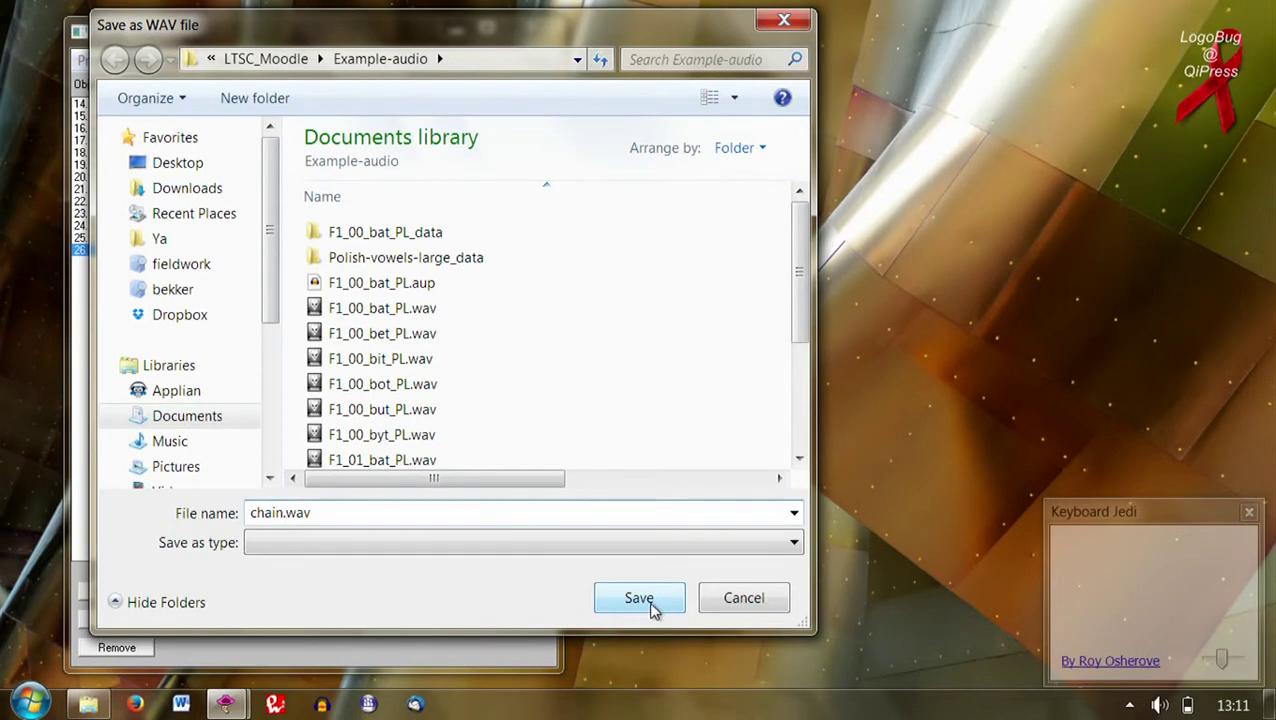
click(659, 608)
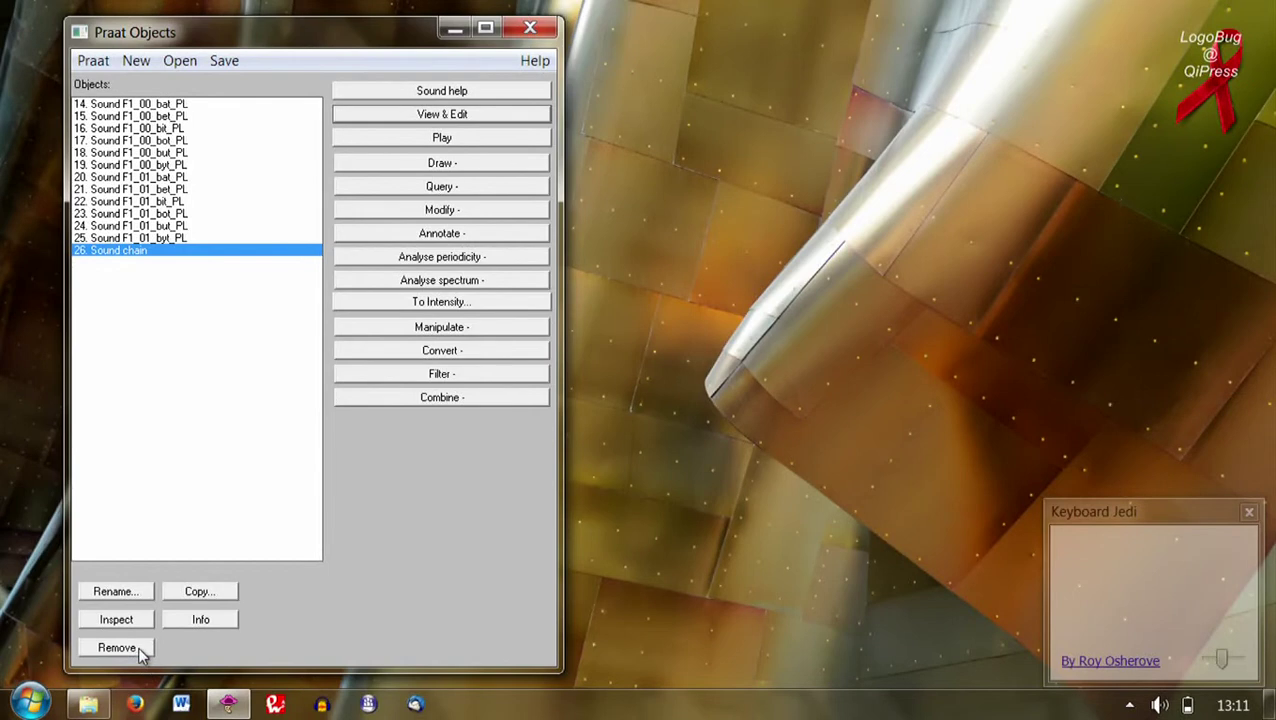
click(144, 654)
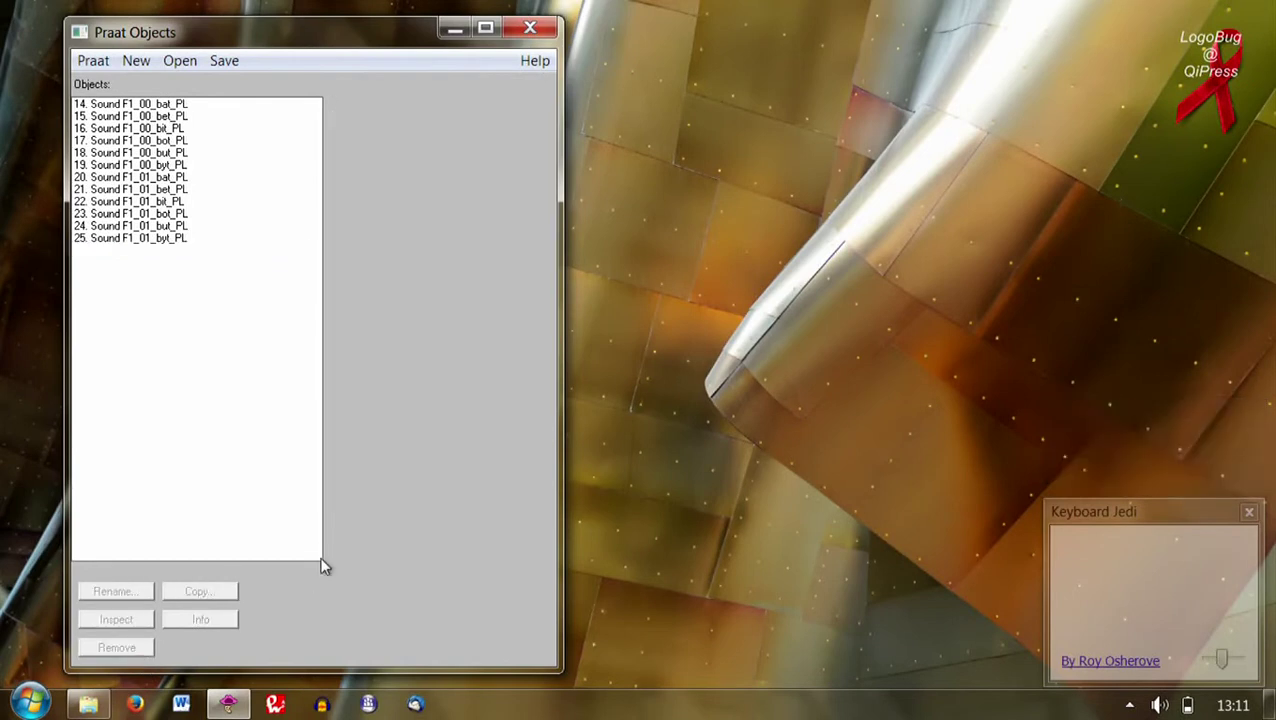
click(126, 110)
Step: Concatenate the twelve sounds recoverably into Sound chain and TextGrid chain, and view them together
click(158, 244)
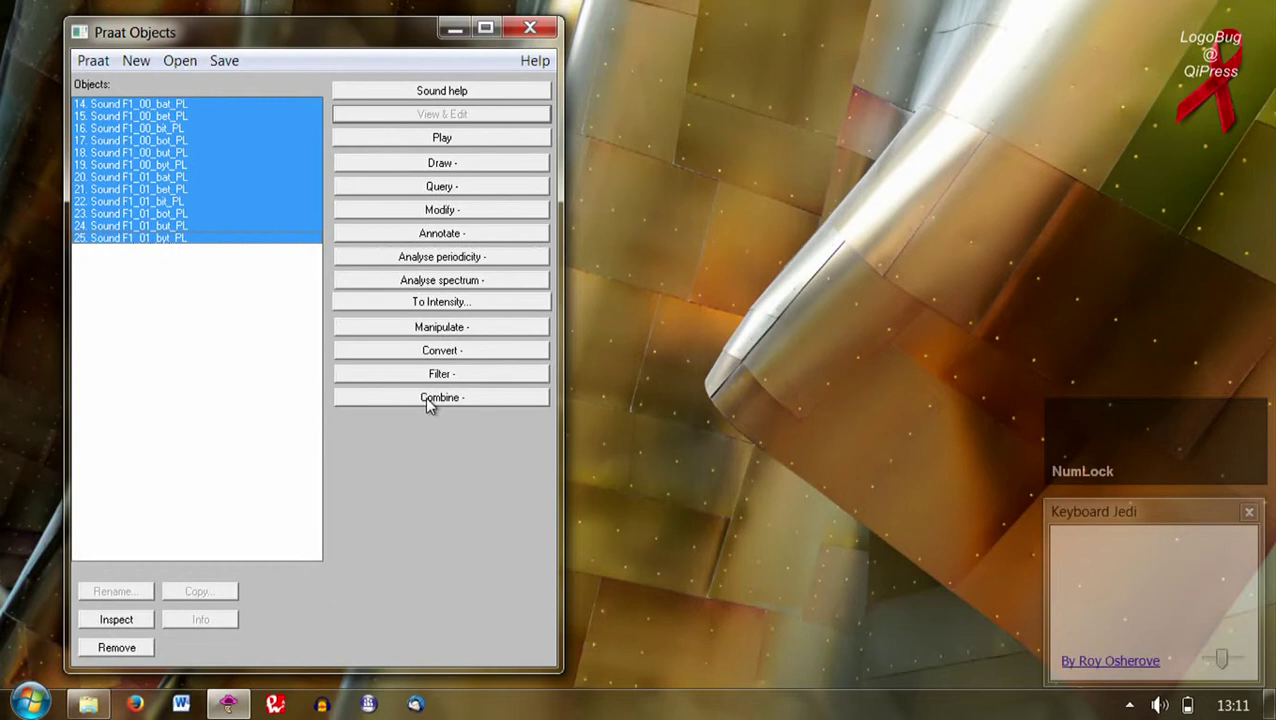
click(434, 405)
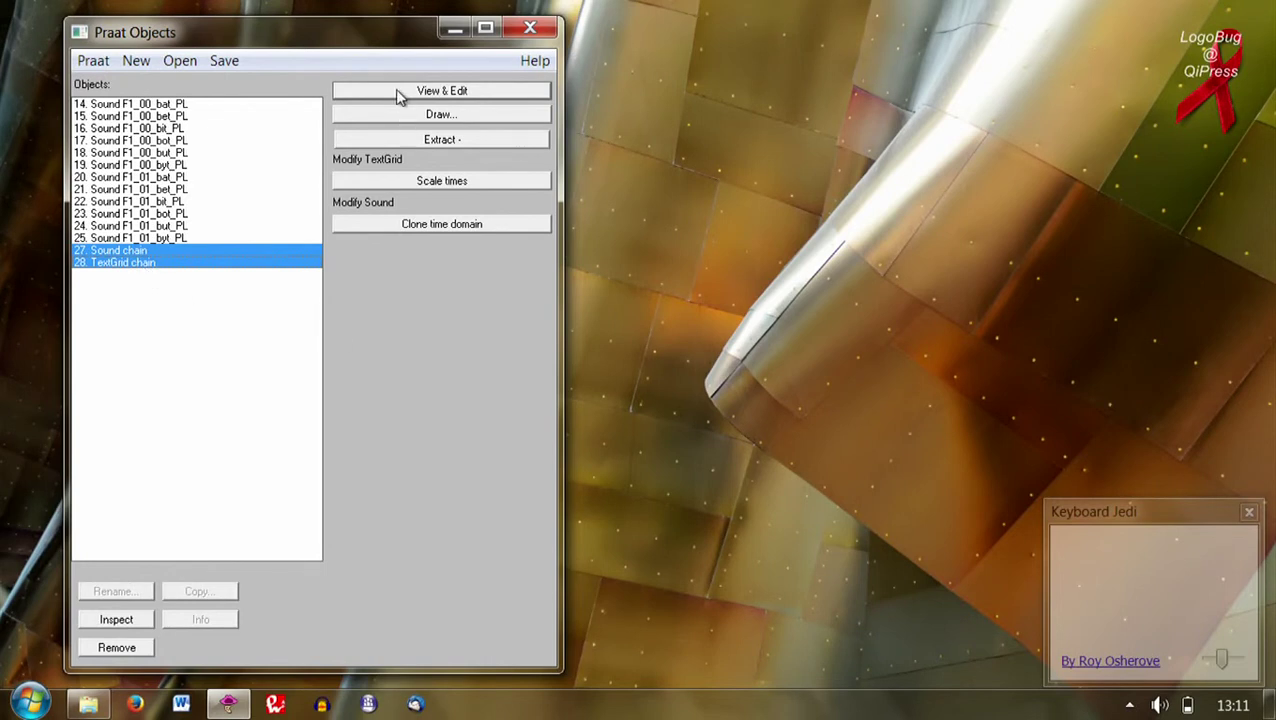
click(403, 93)
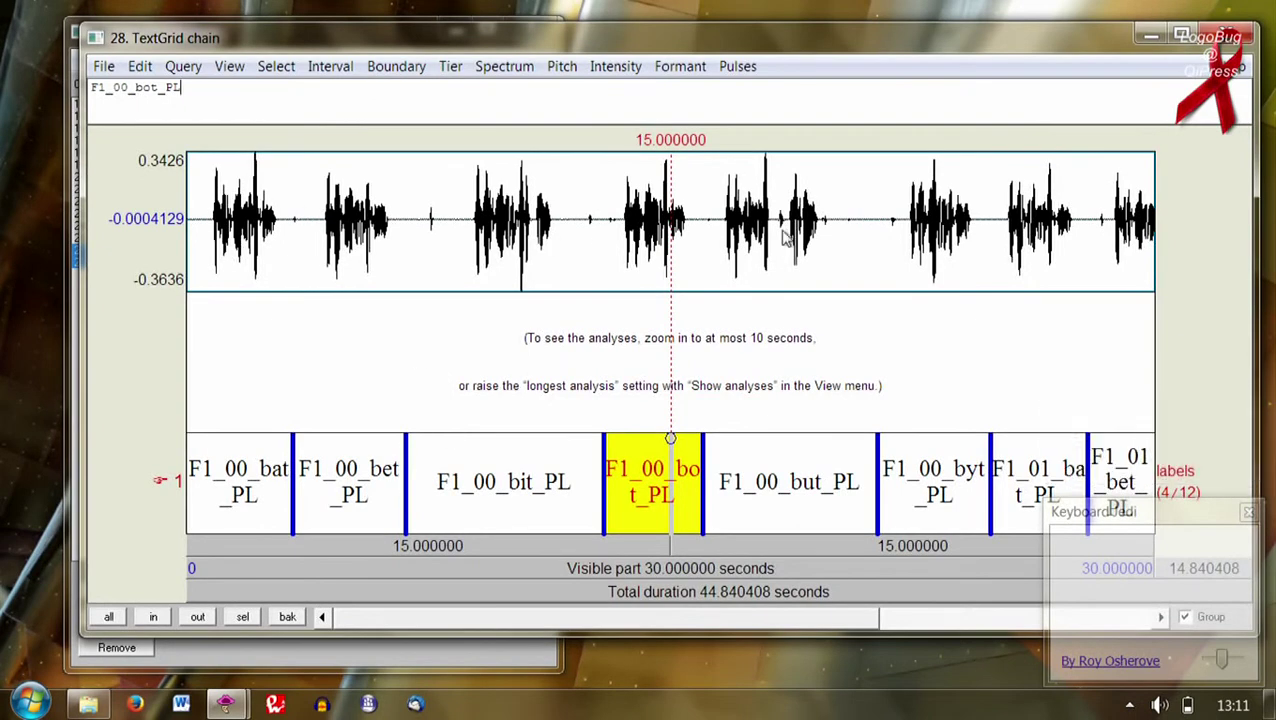
Step: Zoom to the F1_00_bet_PL interval, then close the TextGrid editor
click(376, 499)
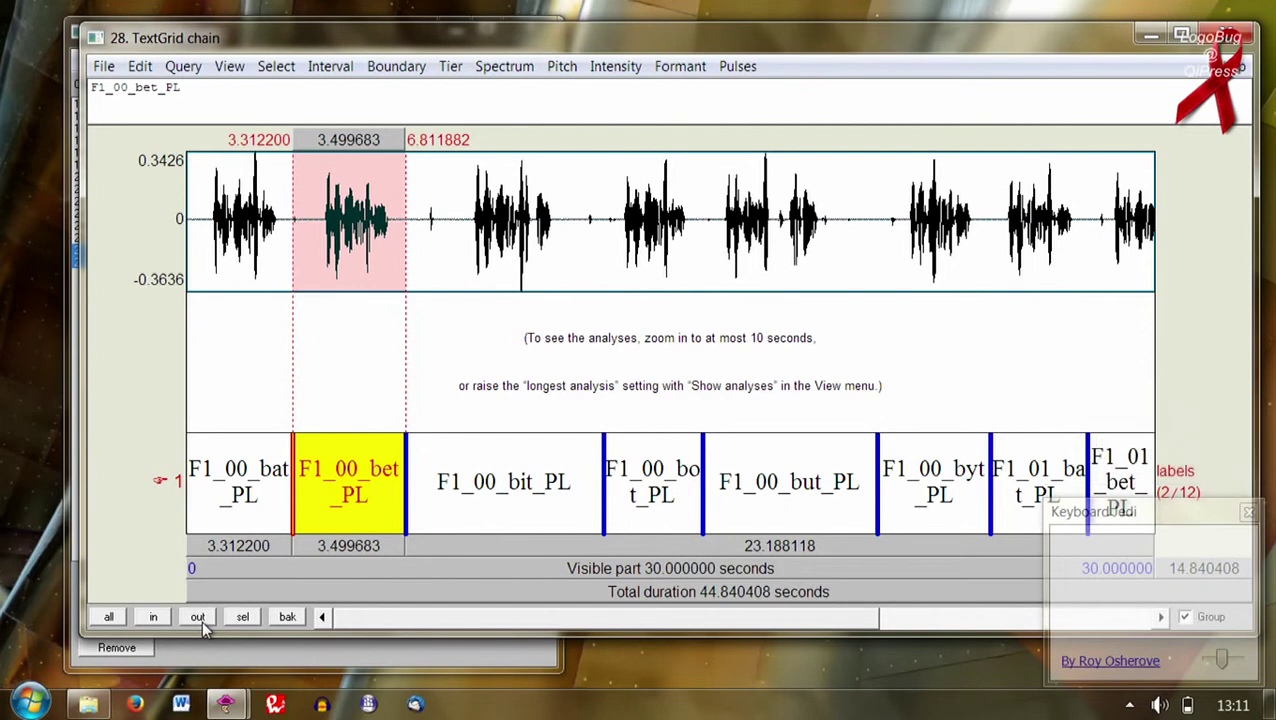
click(245, 626)
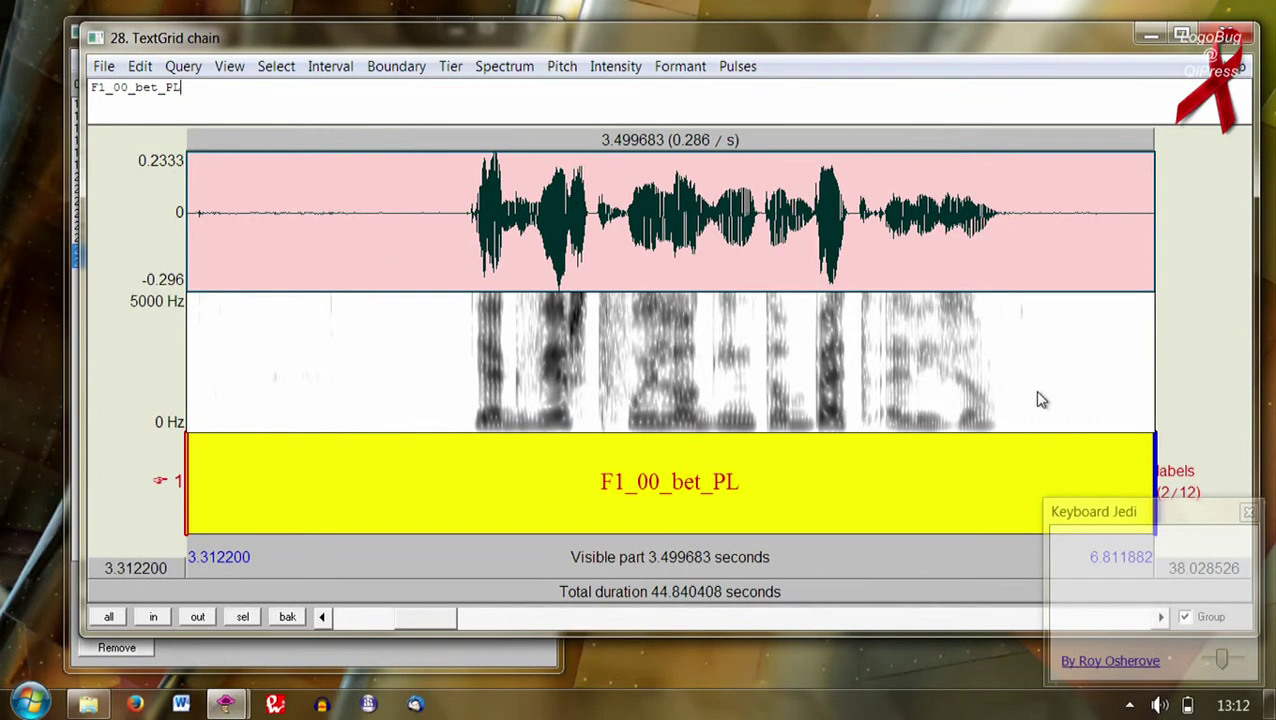
click(673, 513)
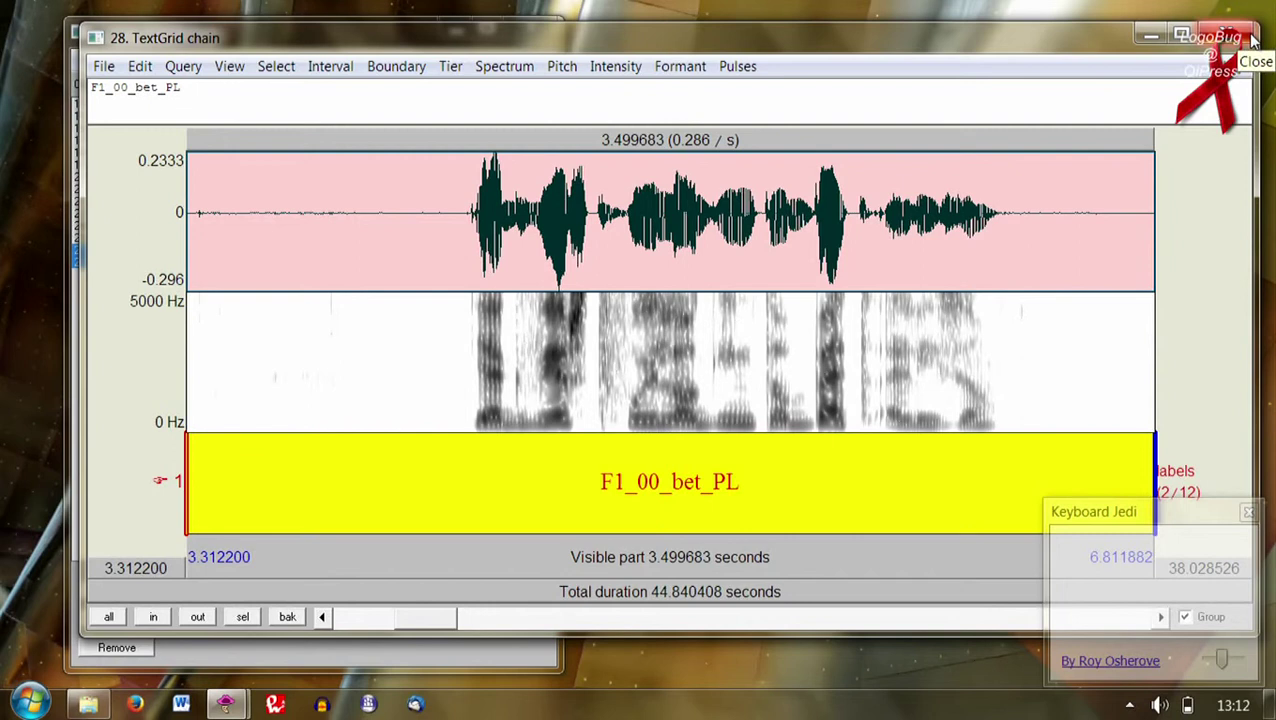
Step: Save TextGrid chain as the text file chain.TextGrid in Example-audio
click(1255, 39)
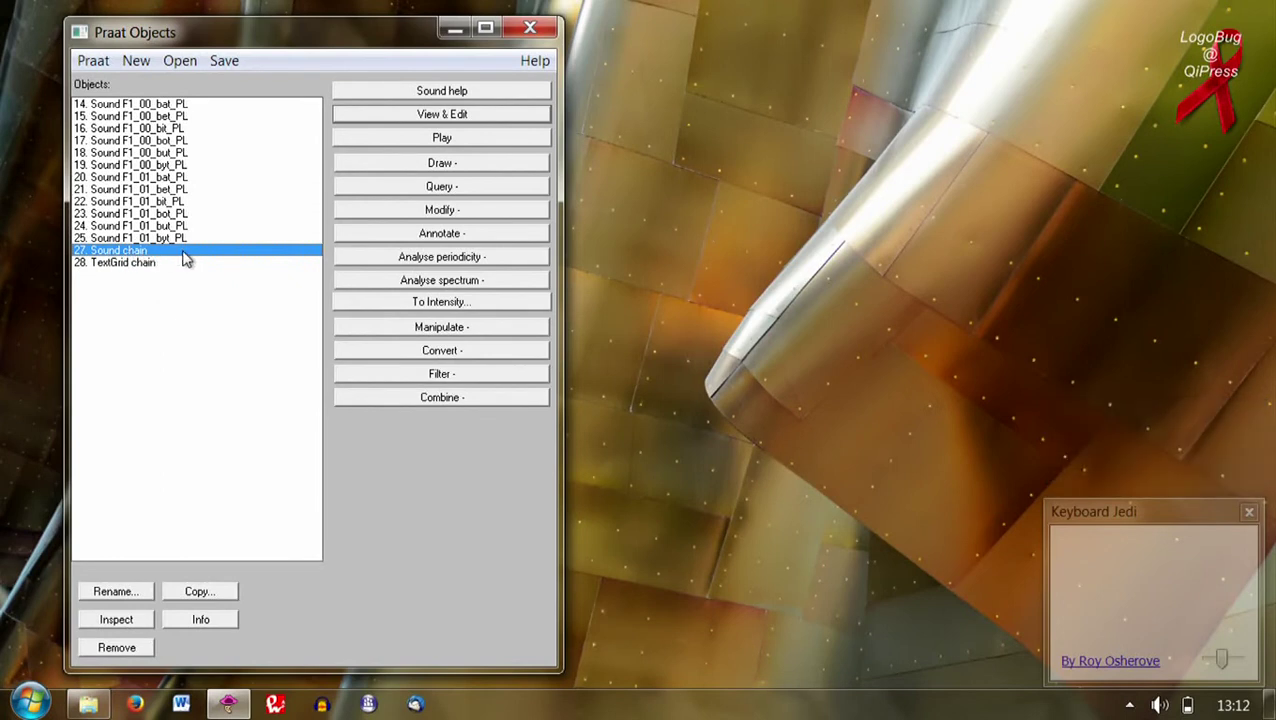
click(188, 263)
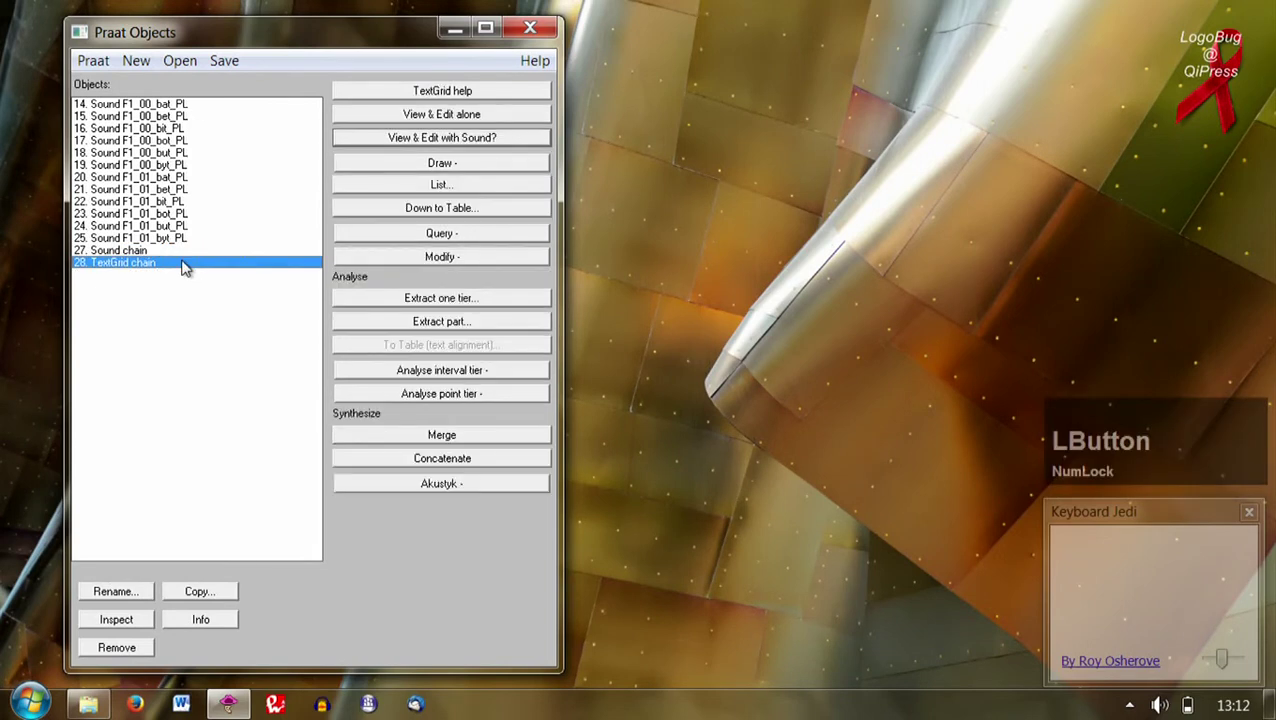
click(223, 69)
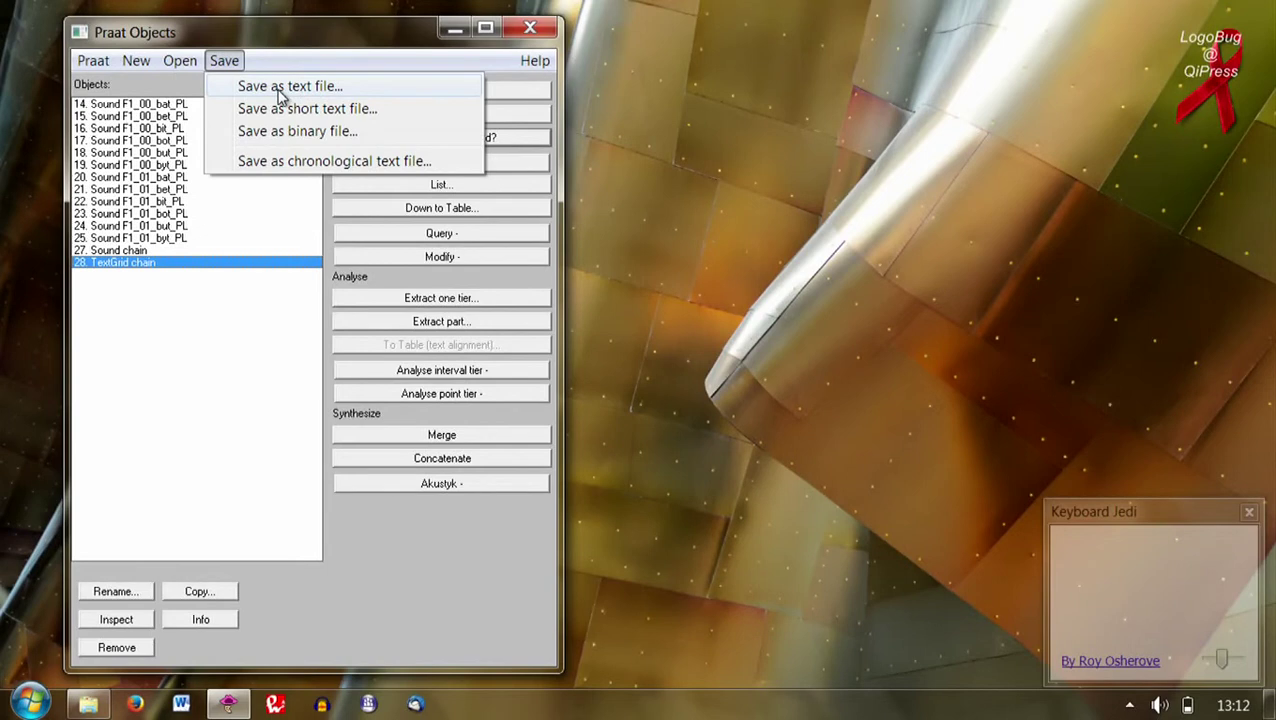
click(284, 89)
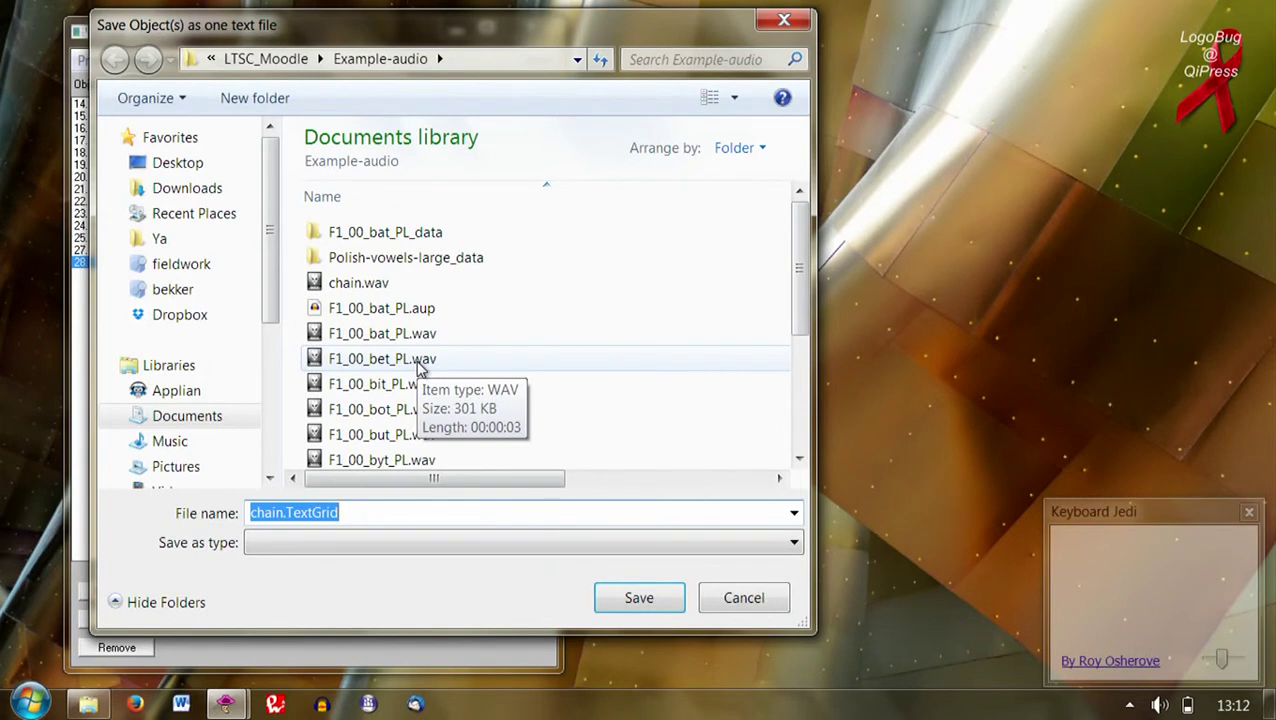
click(534, 605)
Step: Remove every object from the Praat object list
click(203, 108)
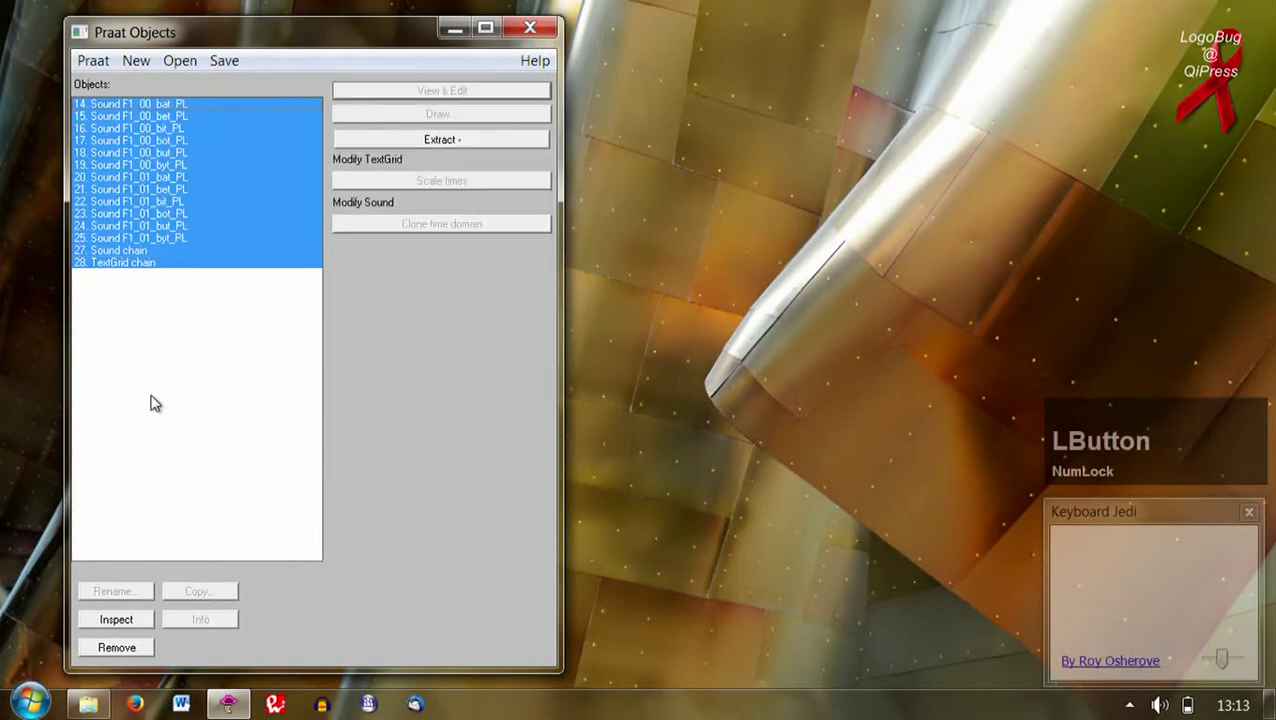
click(137, 656)
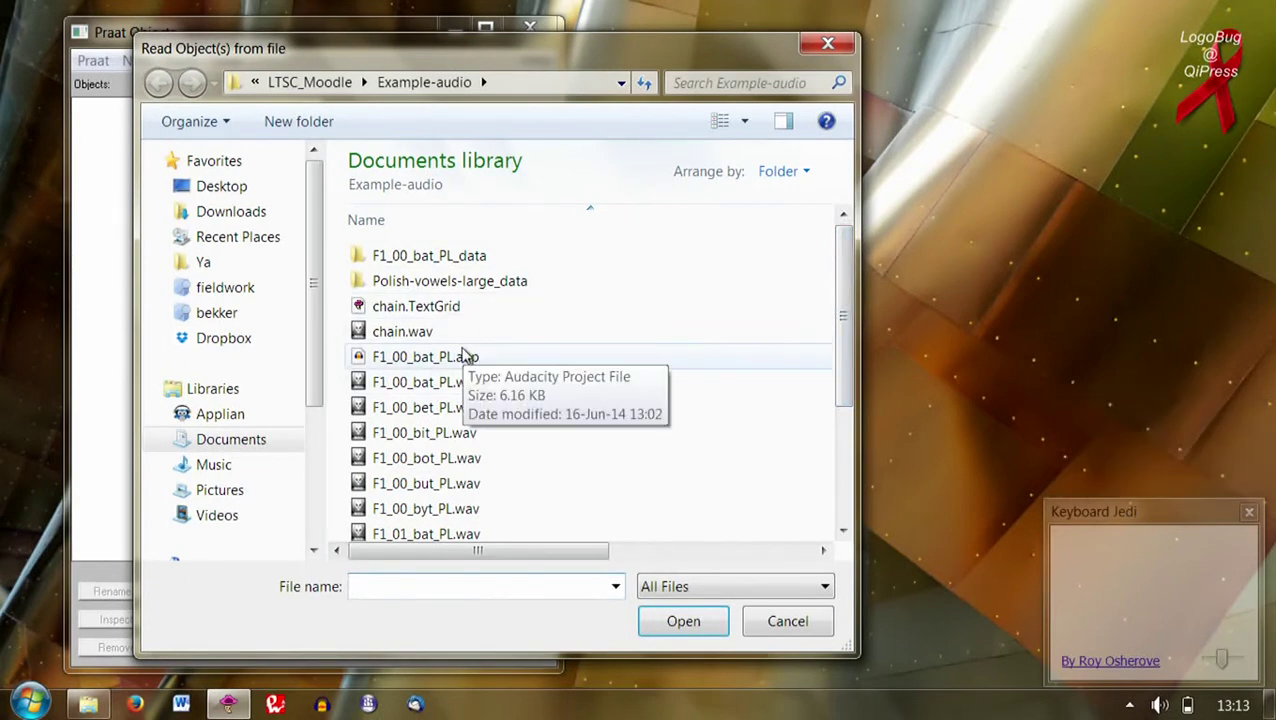
Step: Read chain.TextGrid and chain.wav back in from the Example-audio folder
click(445, 331)
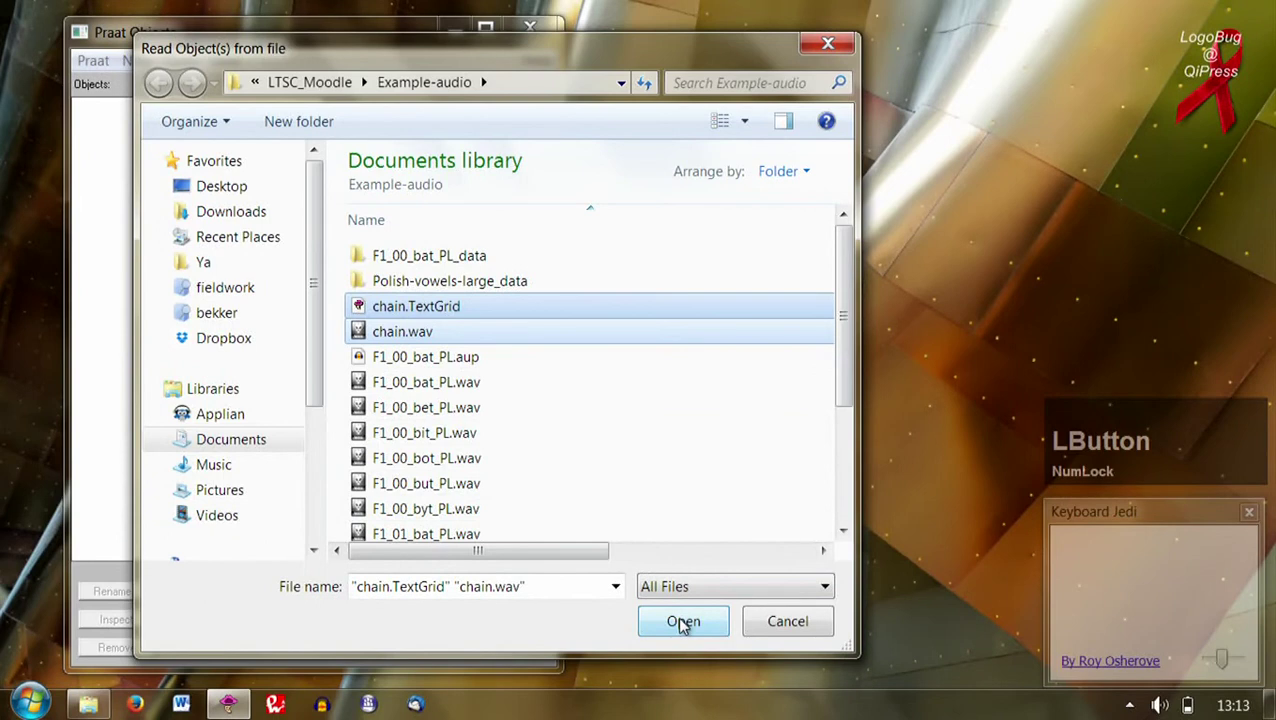
click(694, 626)
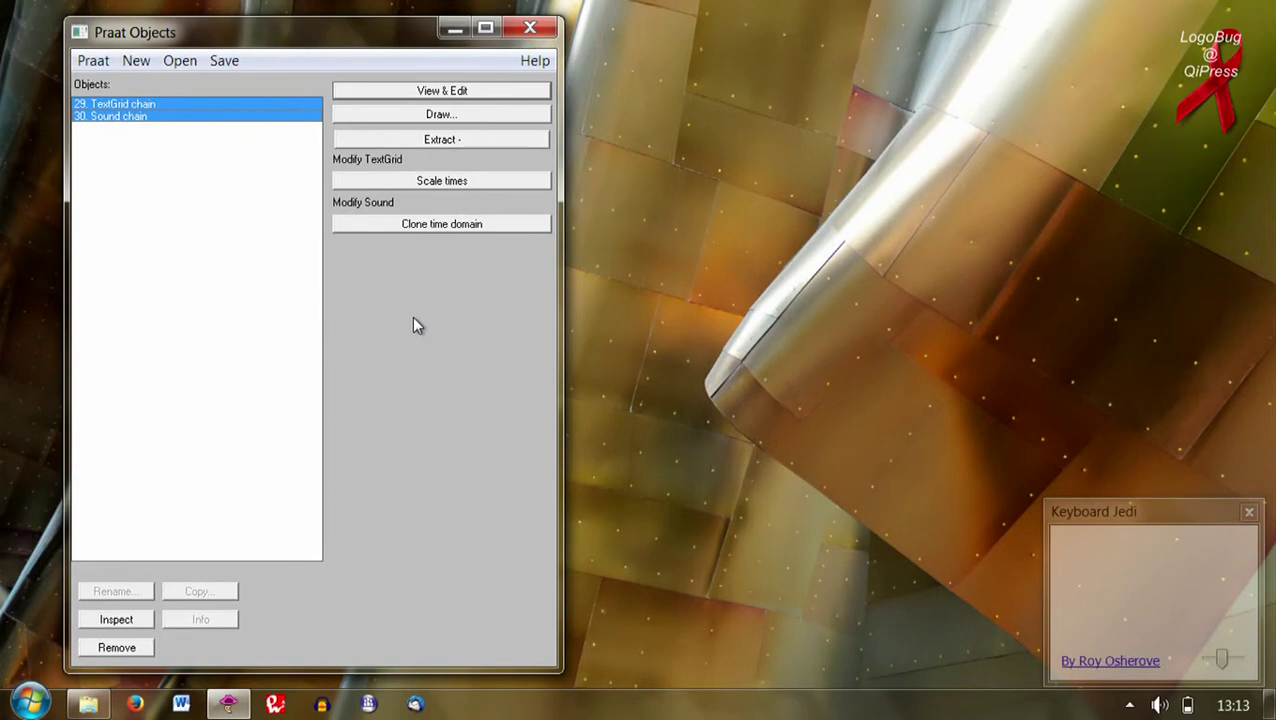
Step: View Sound chain with TextGrid chain, check the F1_00_bit_PL interval, and close the editor
click(440, 99)
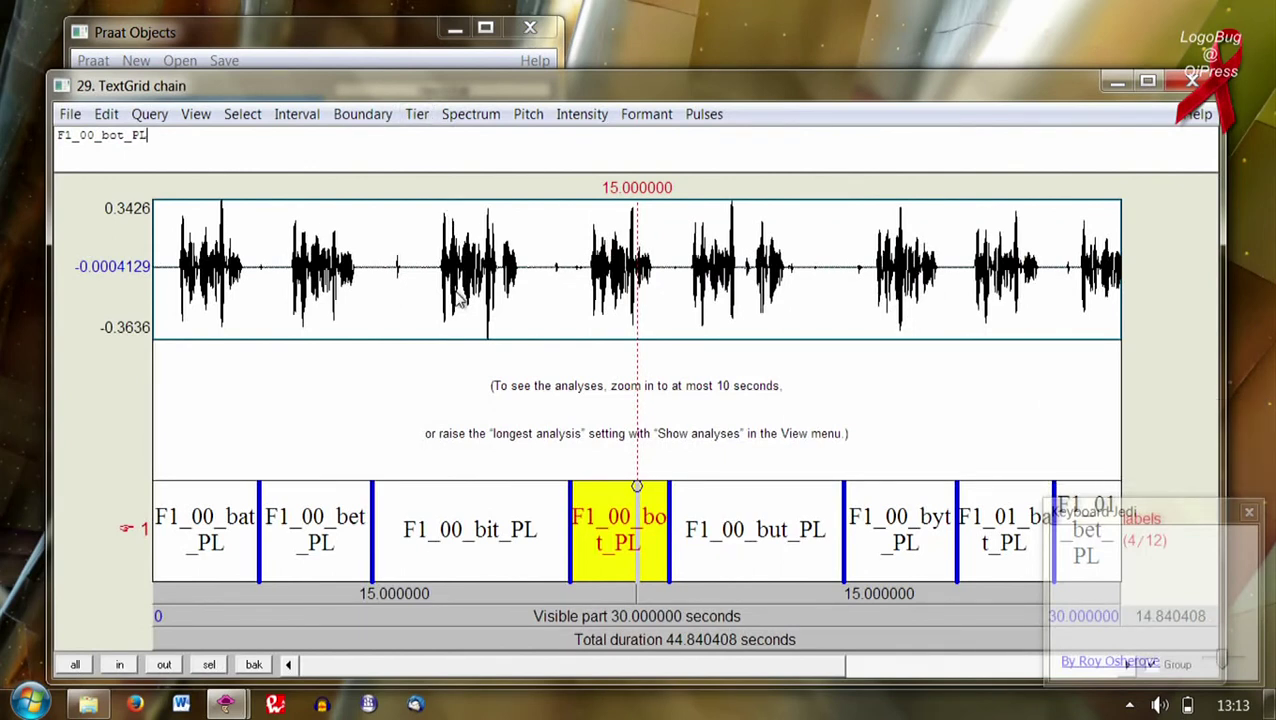
click(514, 571)
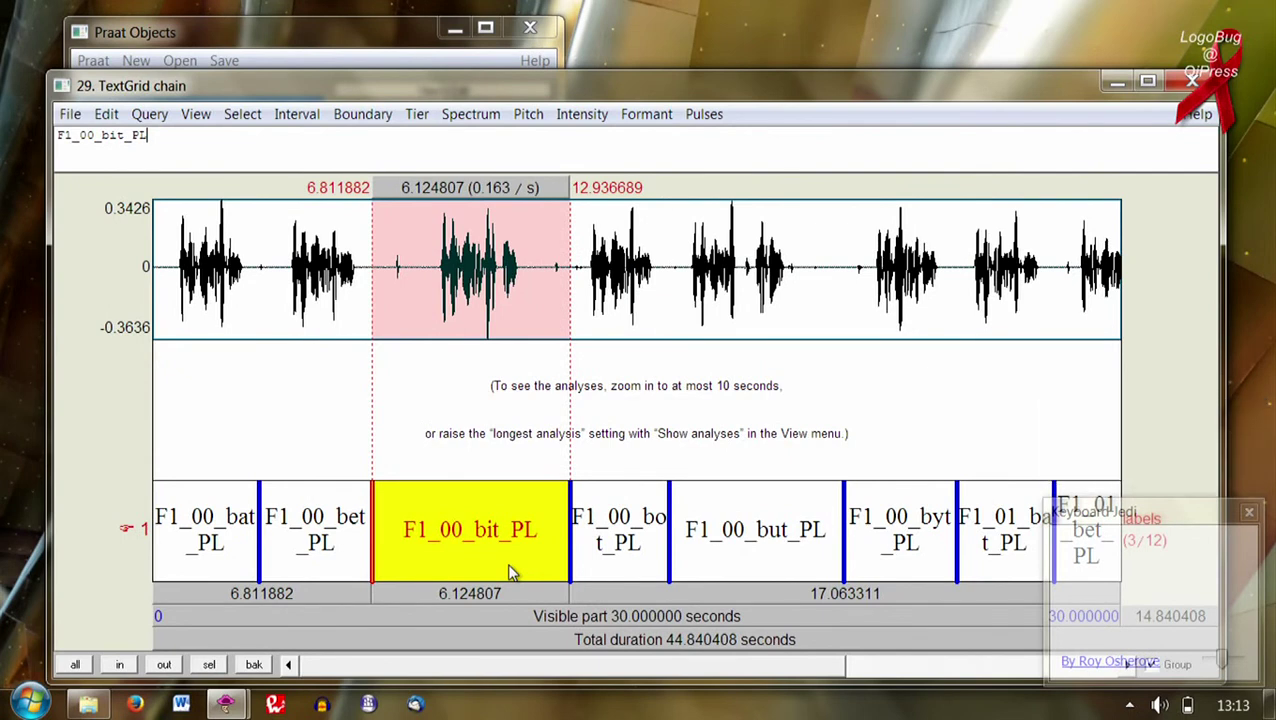
click(1181, 86)
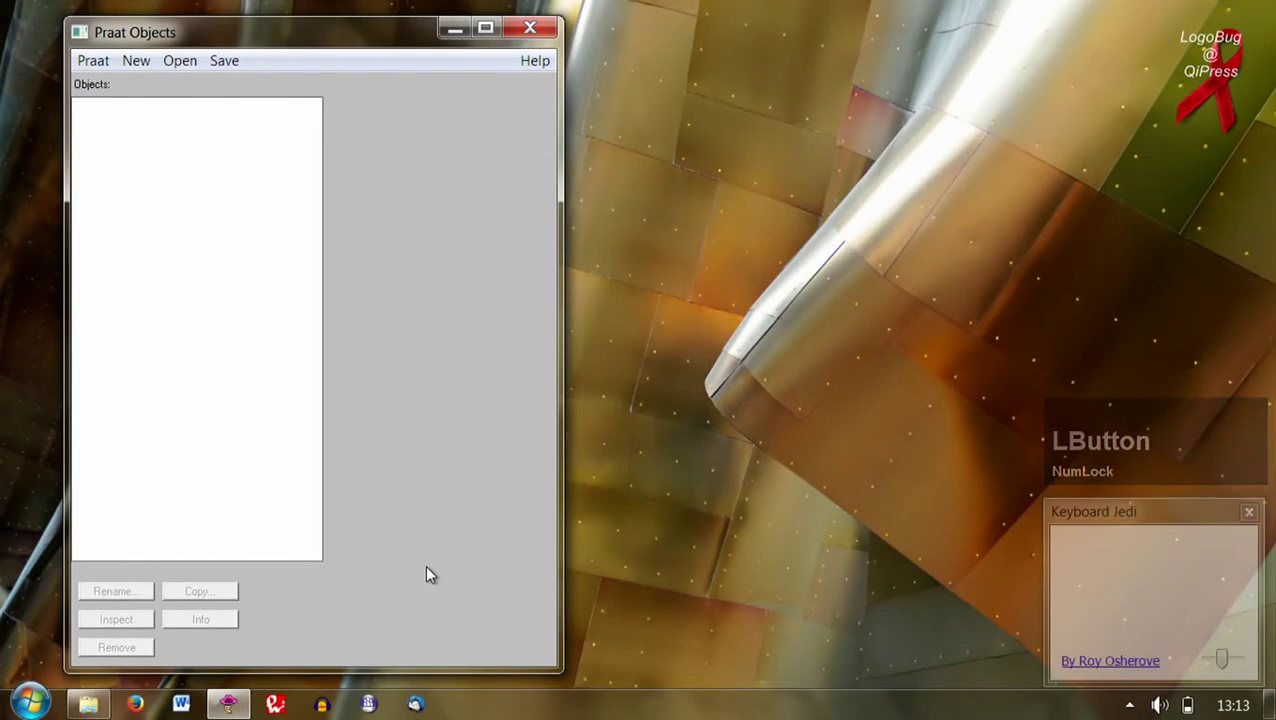
Step: Read the twelve F1 .wav files (F1_00_bat_PL to F1_01_byt_PL) and select all twelve sounds
click(179, 63)
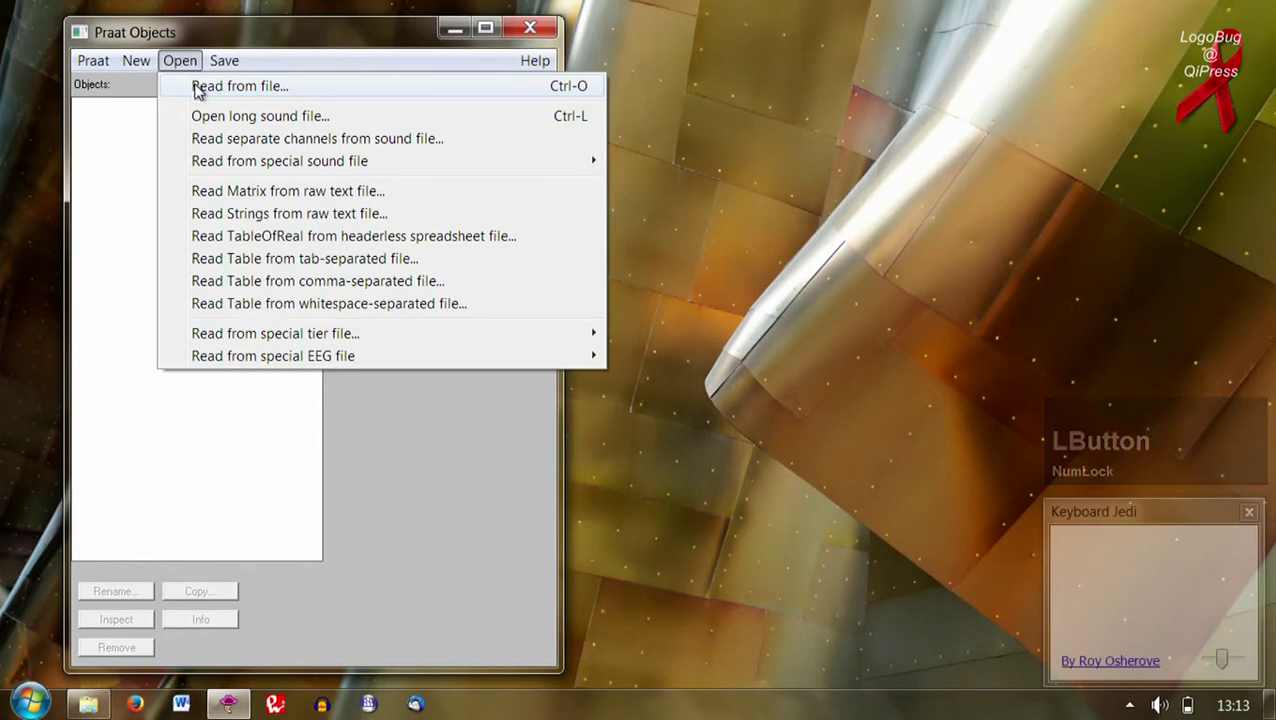
click(198, 85)
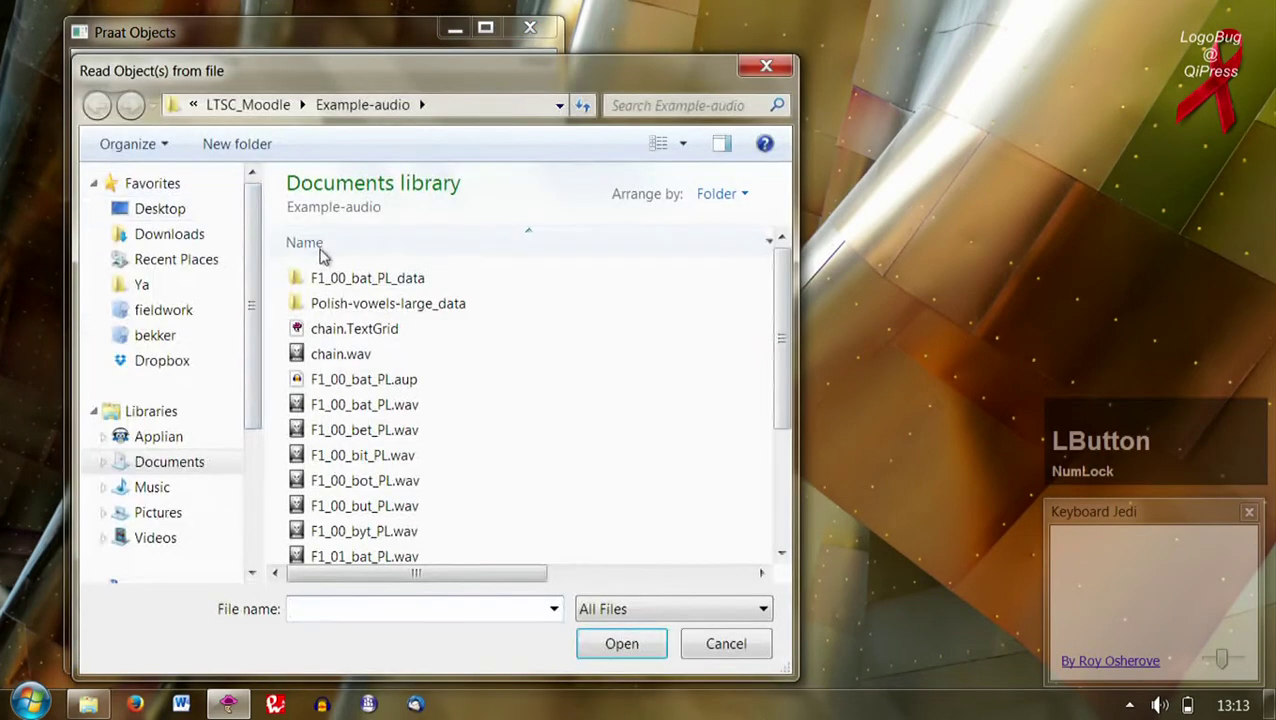
scroll(down, 3)
click(402, 406)
scroll(down, 3)
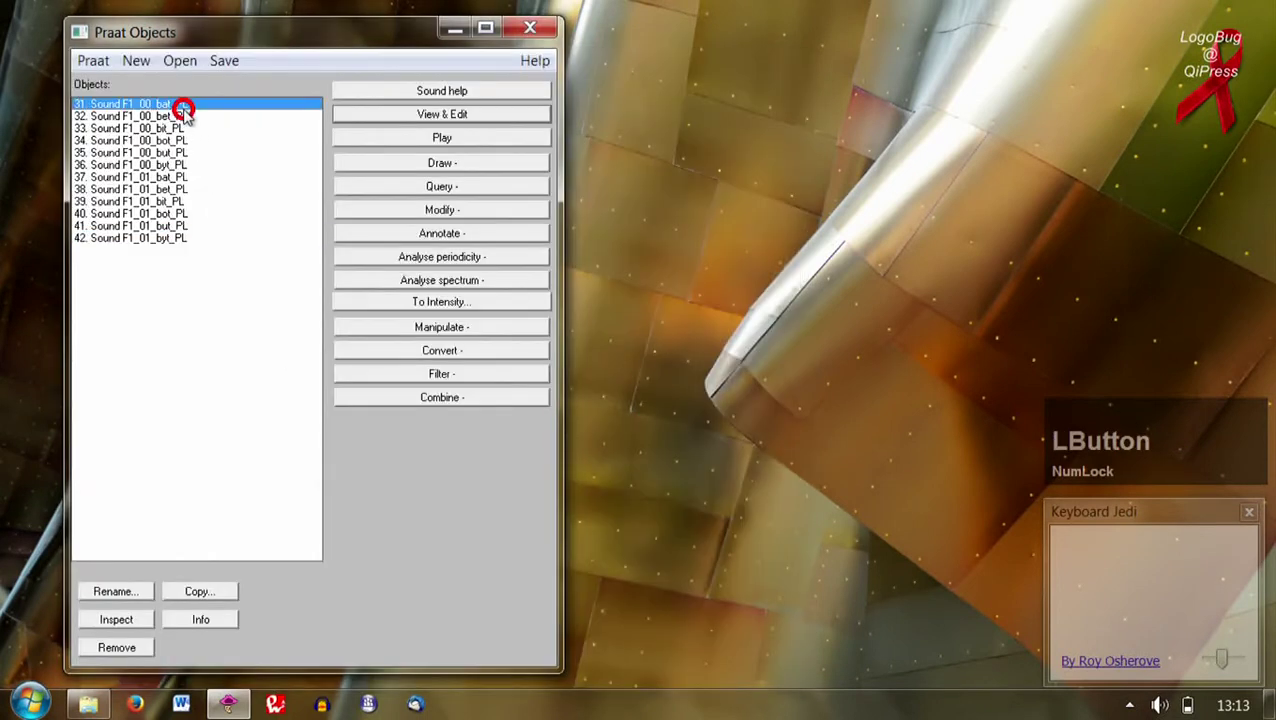
click(172, 248)
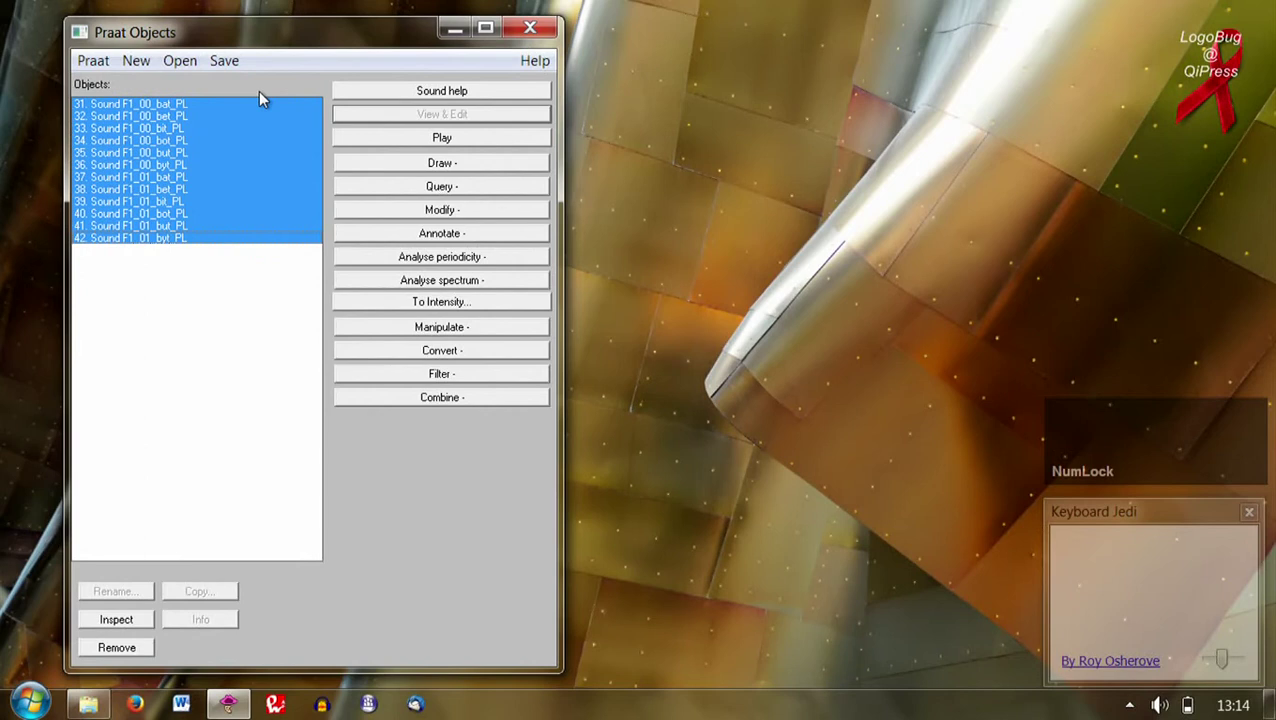
Step: Save the twelve selected sounds as one combined WAV file and quit Praat
click(235, 64)
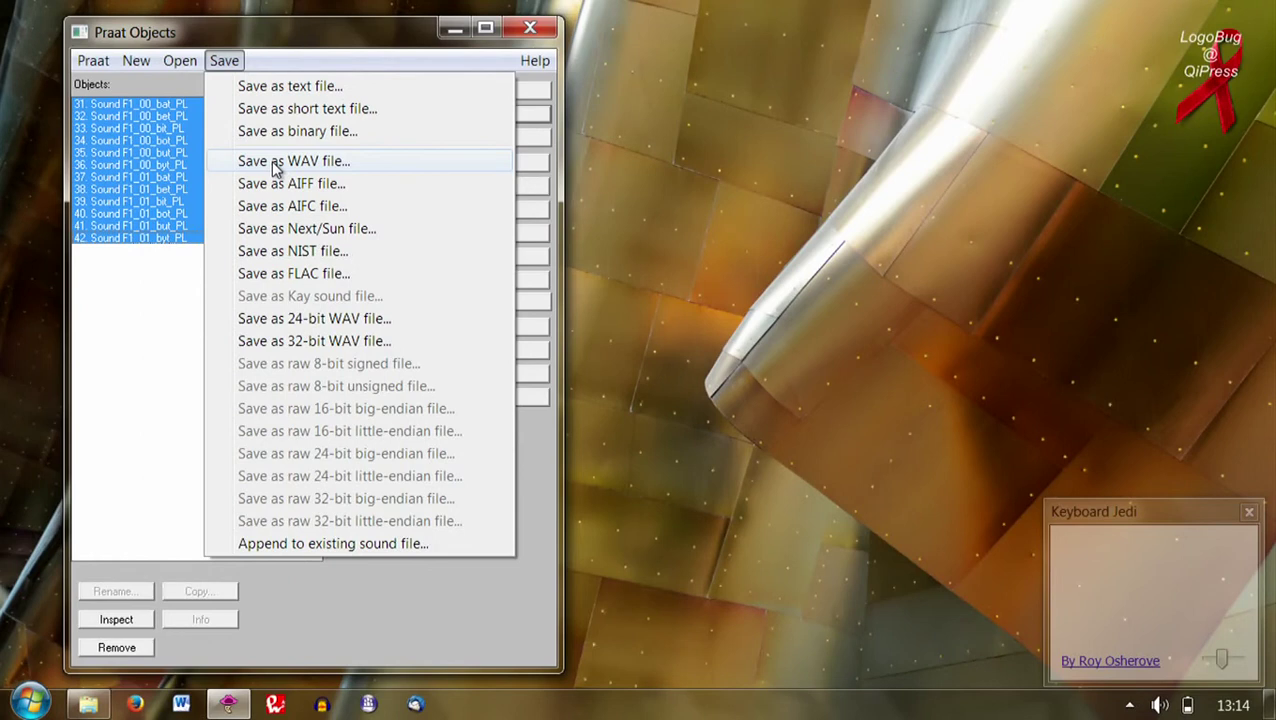
click(276, 163)
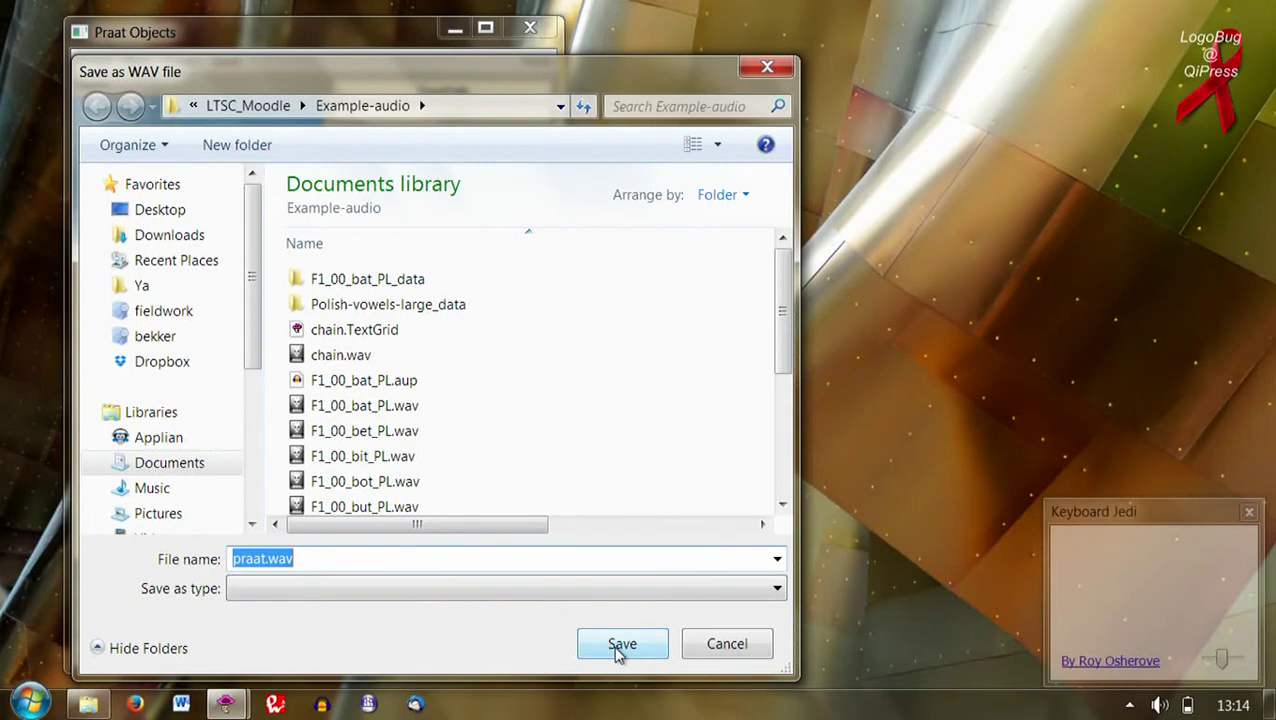
click(639, 652)
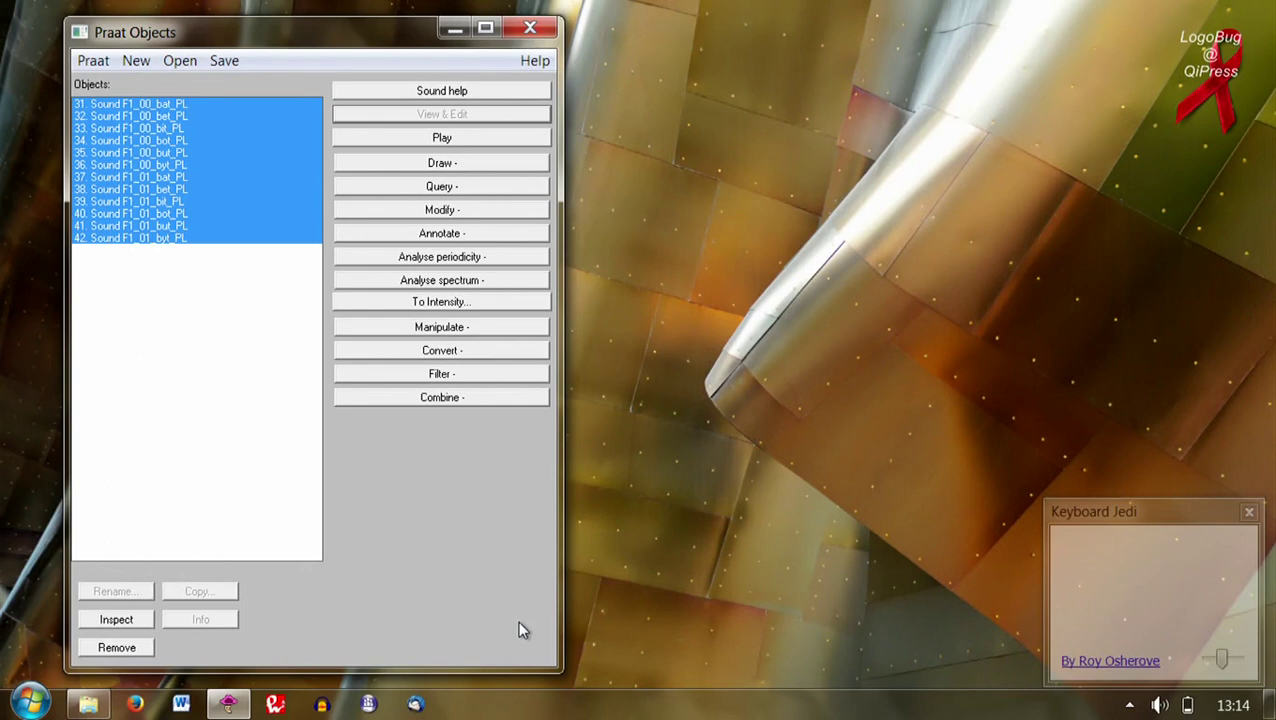
click(545, 36)
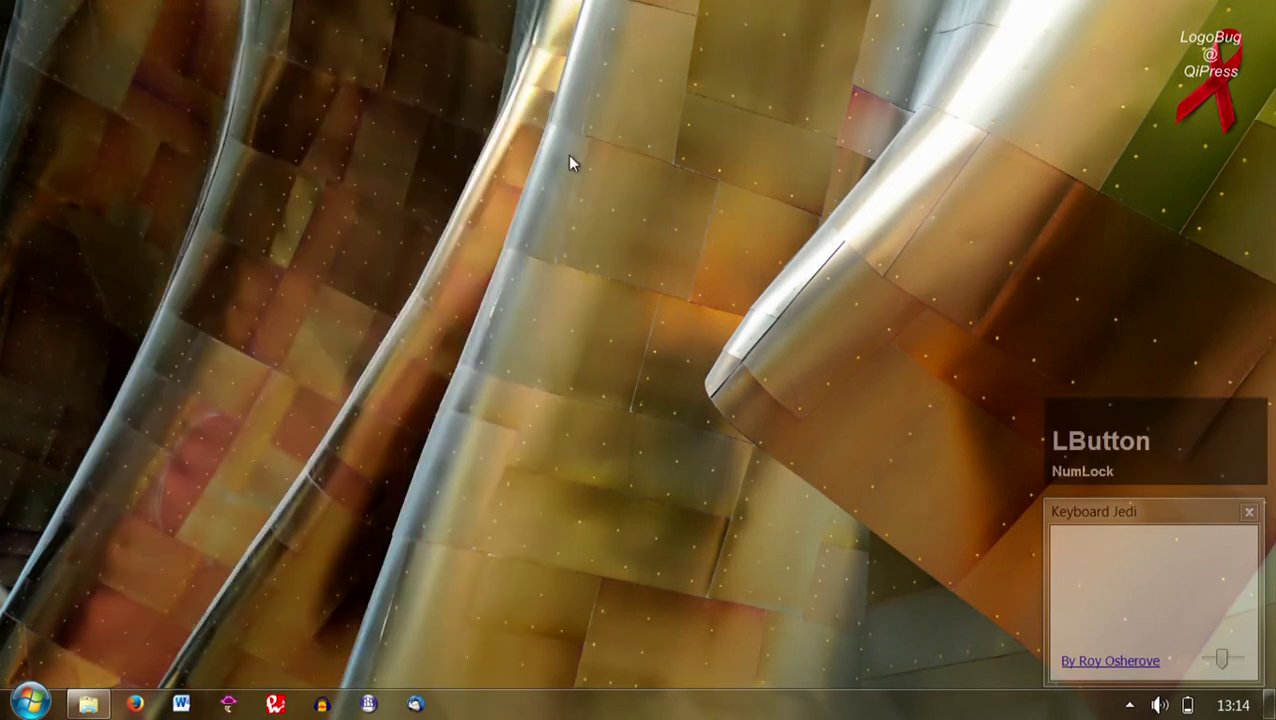